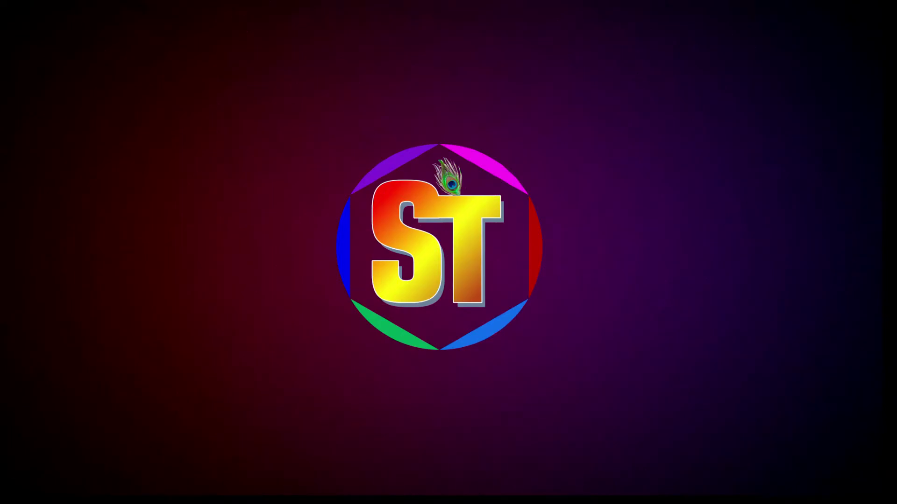
- Size the rectangle to 10 inches wide by 7 inches high and centre it on the page
scroll("up", 3)
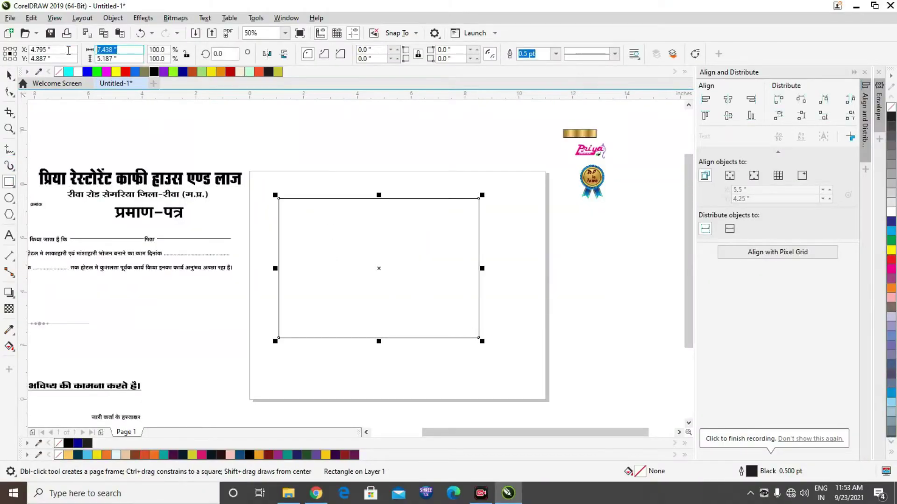
key("1")
key("Tab")
type("17")
key("Return")
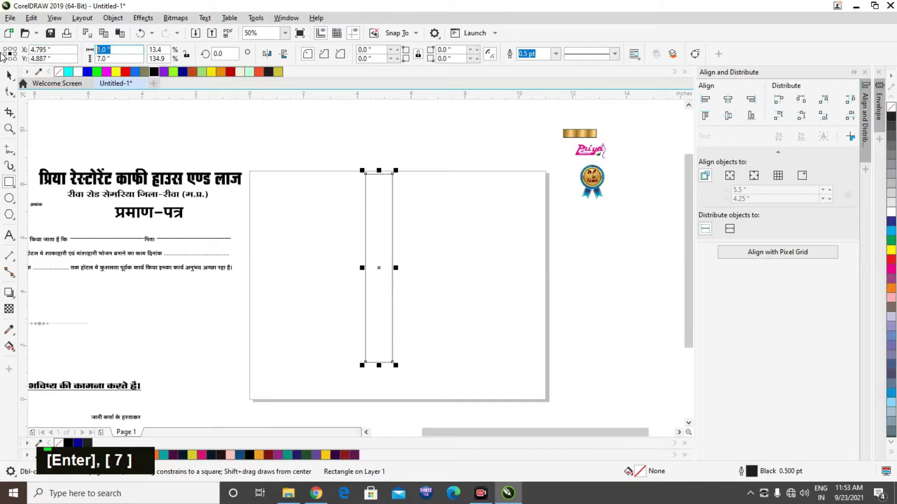
type("10")
key("Return")
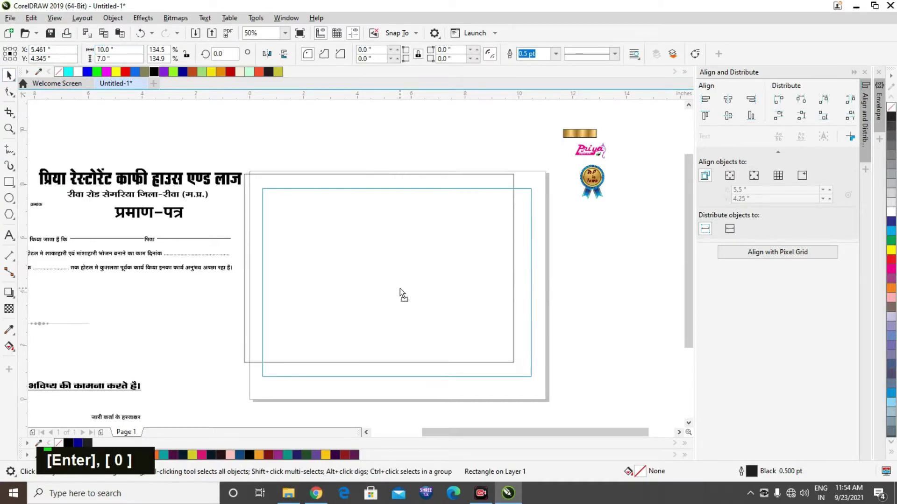
- Add an inside contour to the rectangle and break it apart into a separate inner outline
double_click(529, 268)
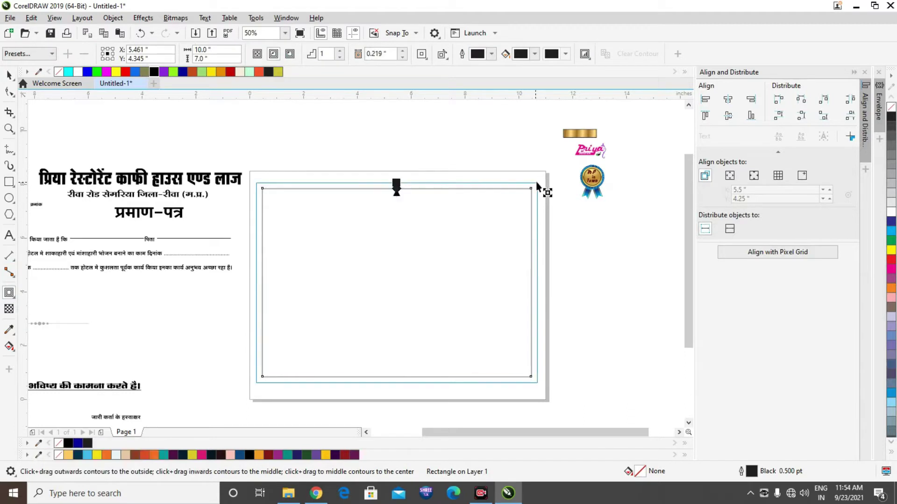
right_click(538, 183)
double_click(581, 242)
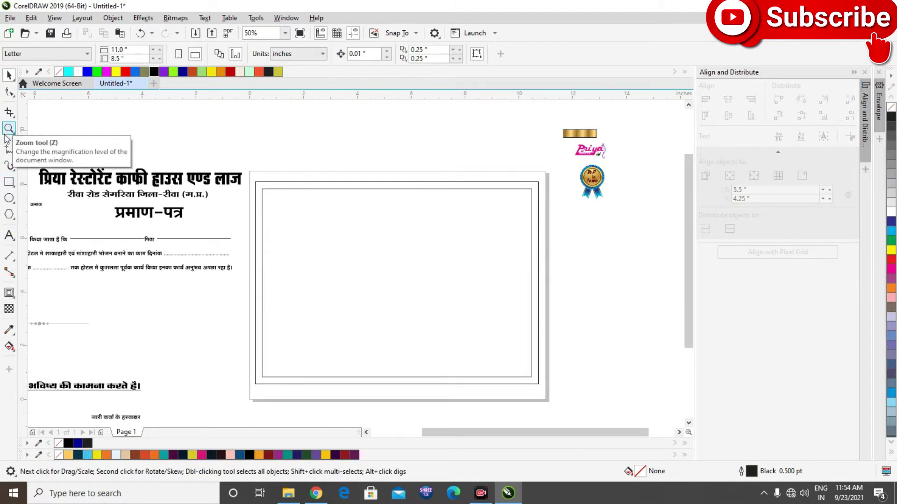
- Draw a Bezier curve from the top frame edge to the right edge at the top-right corner
scroll("up", 3)
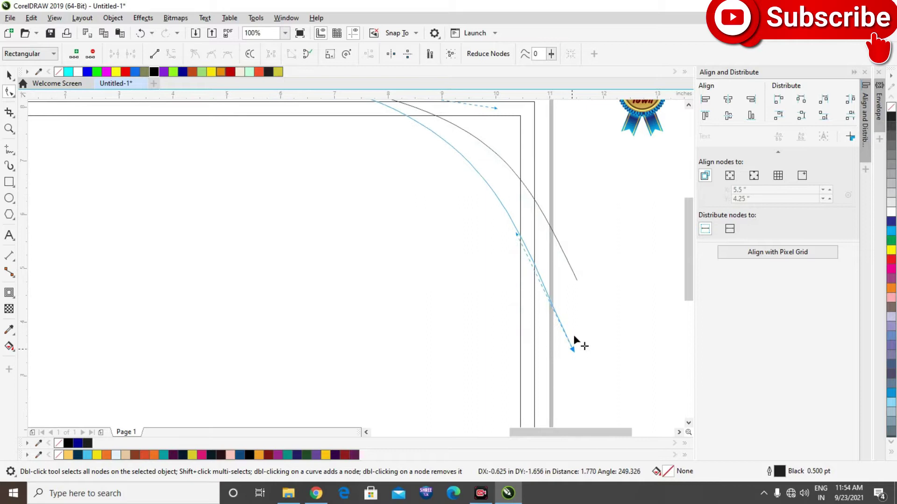
scroll("down", 3)
scroll("up", 3)
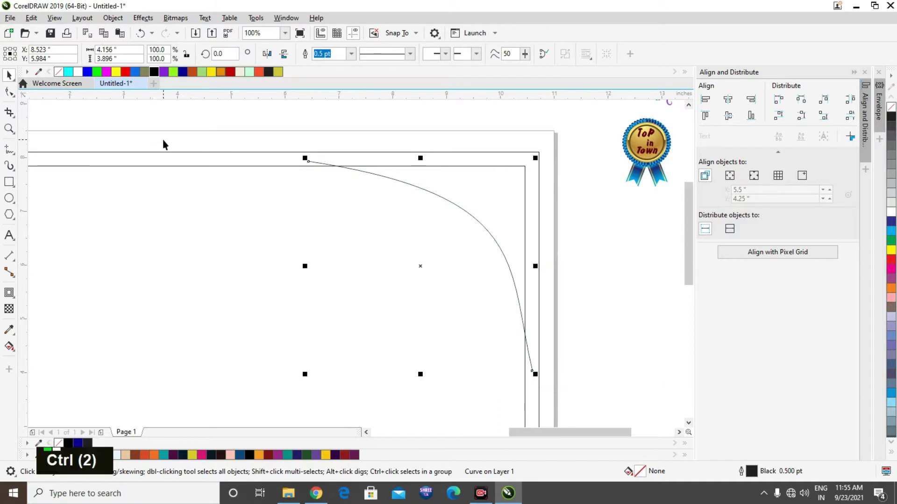
- Duplicate the curve, reshape the copy, and Smart Fill the enclosed corner with slate blue
key("ctrl+c")
key("ctrl+v")
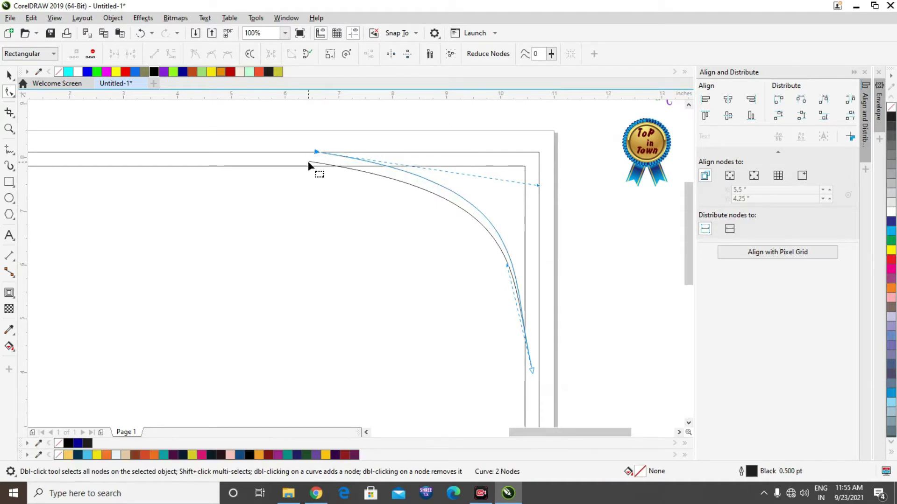
key("ctrl+v")
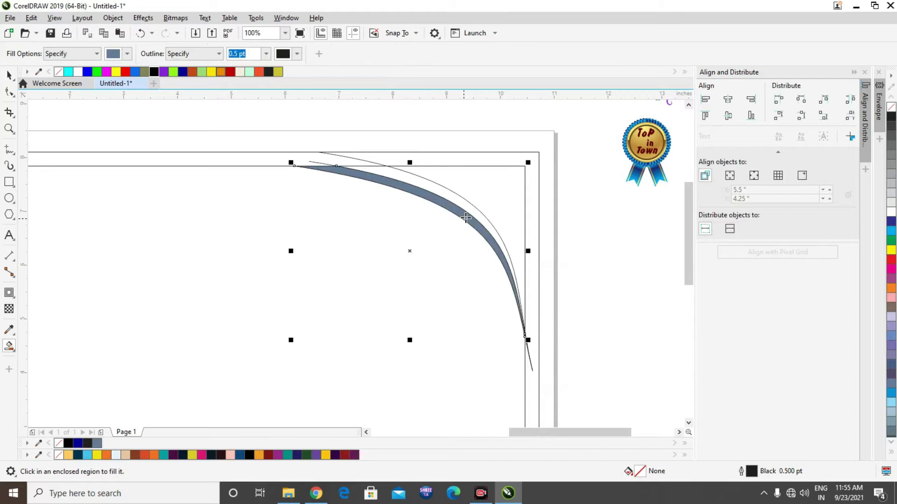
double_click(489, 93)
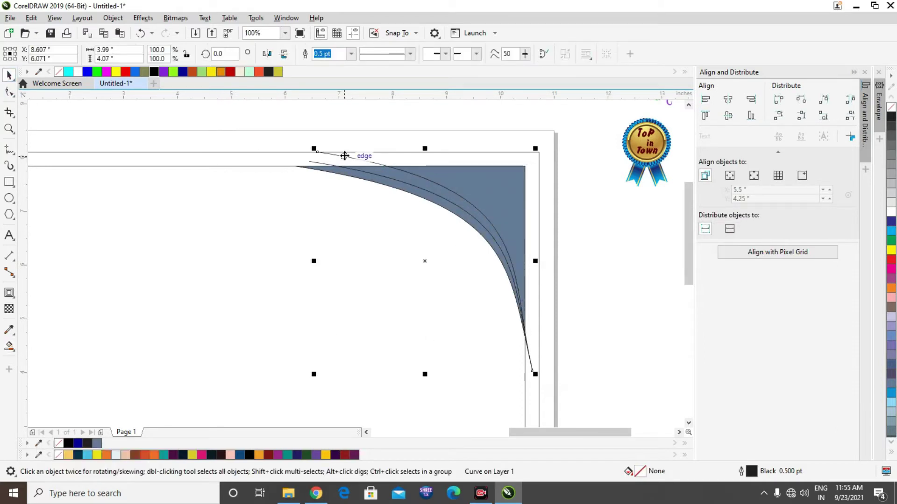
- Delete the leftover guide curves, keeping only the filled corner shape
key("Delete")
key("Delete")
key("Delete")
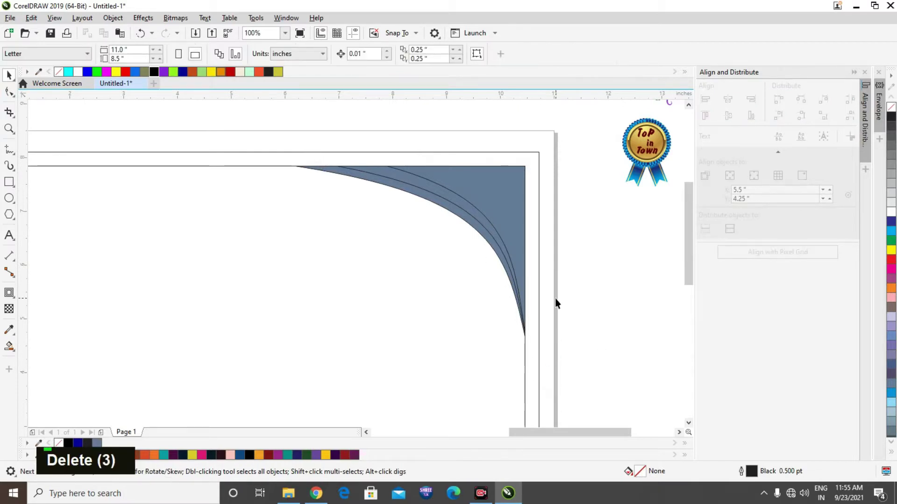
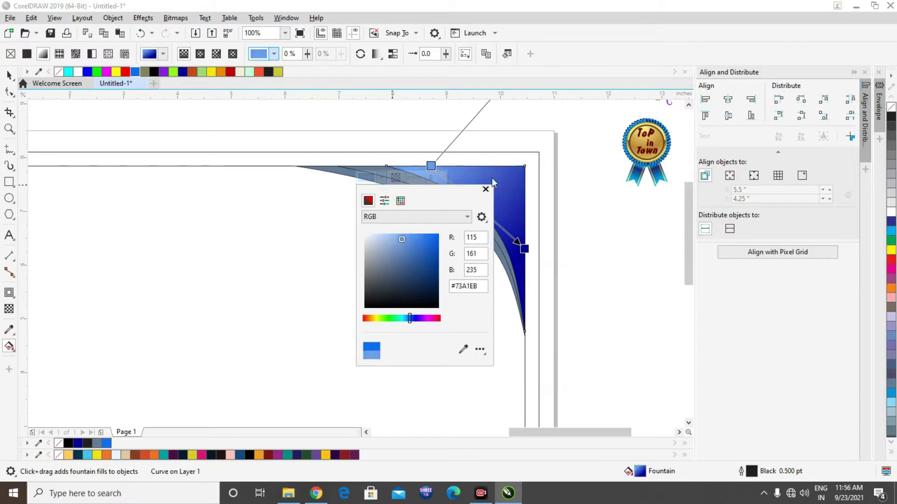
- Apply a fountain fill with a middle node, shading from light blue to deep blue
double_click(482, 213)
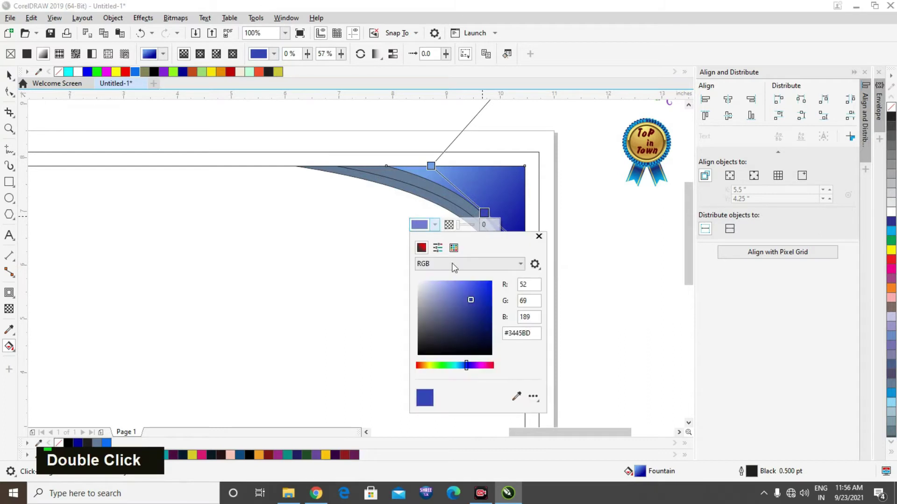
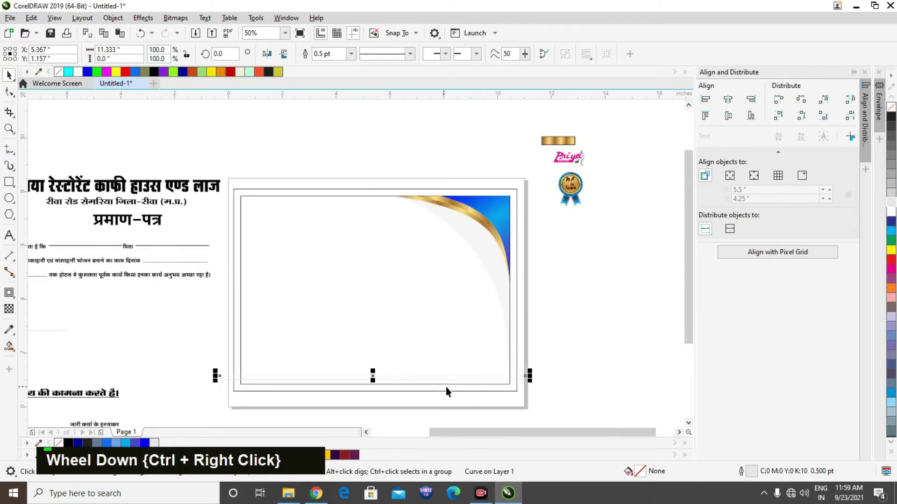
- Repeat the 2 pt bottom line upward into a stack and convert the lines to one bitmap
scroll("down", 3)
scroll("up", 3)
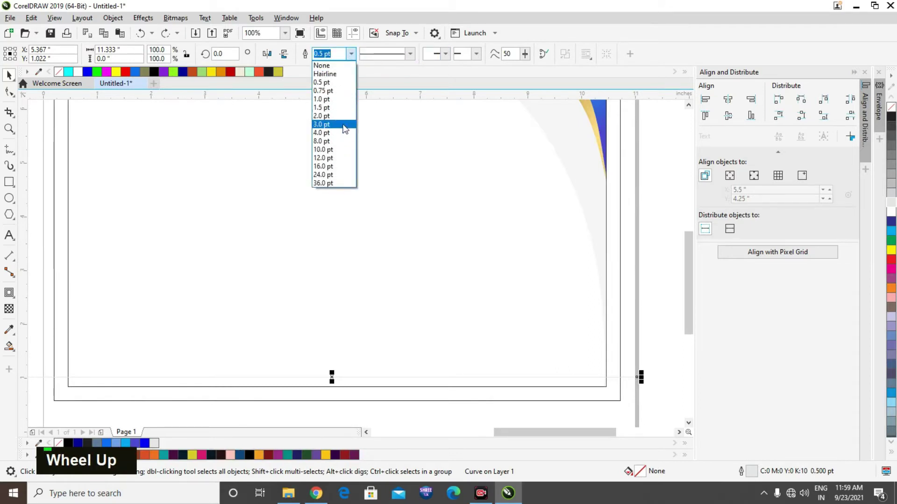
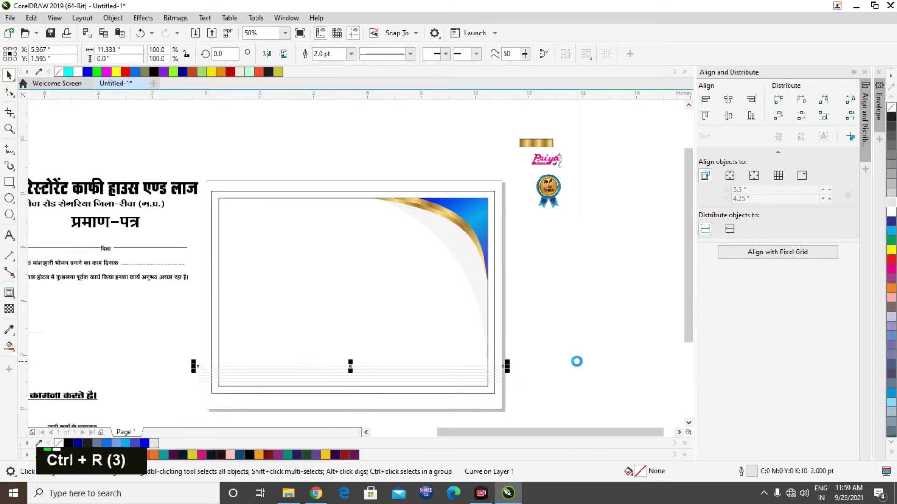
key("ctrl+r")
key("ctrl+r")
key("ctrl+r")
double_click(532, 406)
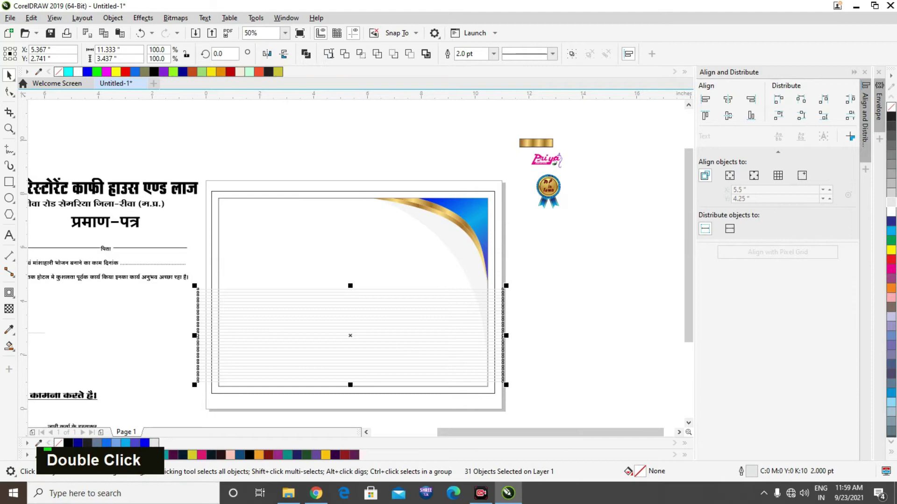
- Undo the stray edits and deselect the striped background bitmap
double_click(427, 338)
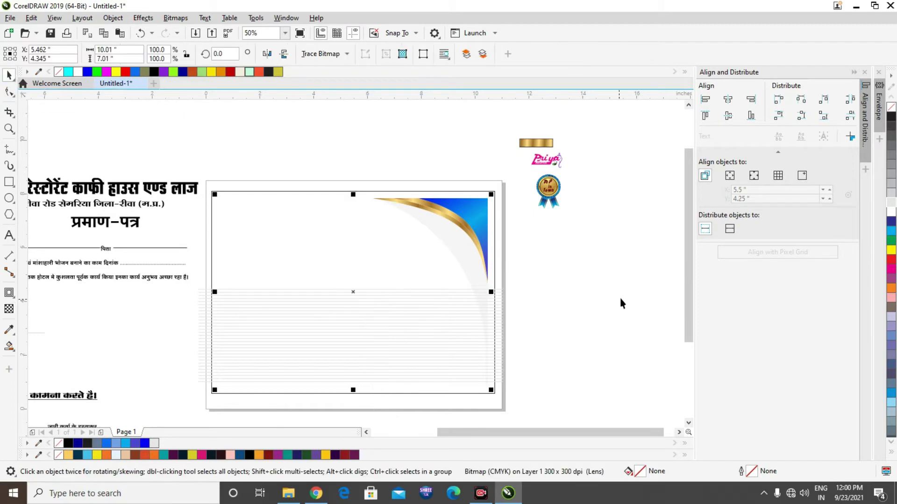
key("ctrl+z")
key("ctrl+z")
key("ctrl+z")
key("ctrl+z")
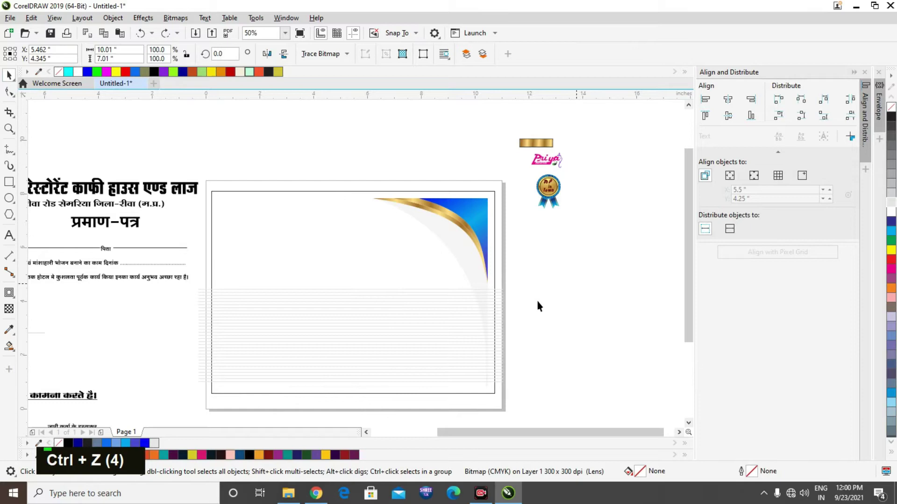
- Apply a linear gradient transparency so the stripes fade toward the frame's middle
double_click(416, 326)
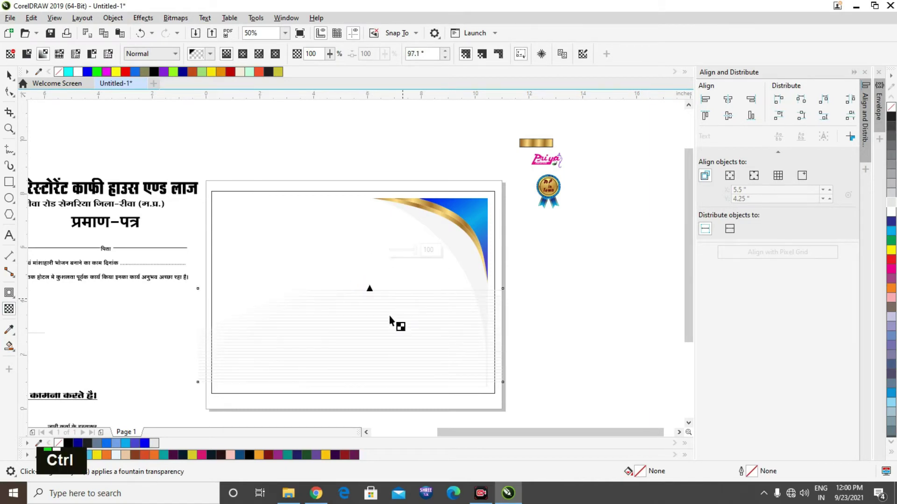
key("ctrl+z")
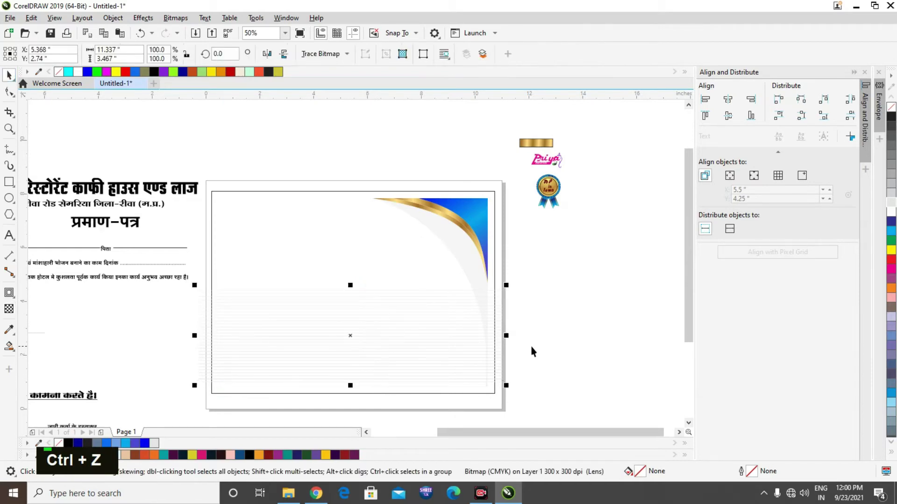
- PowerClip the striped bitmap inside the border rectangle and enter Edit PowerClip
double_click(474, 330)
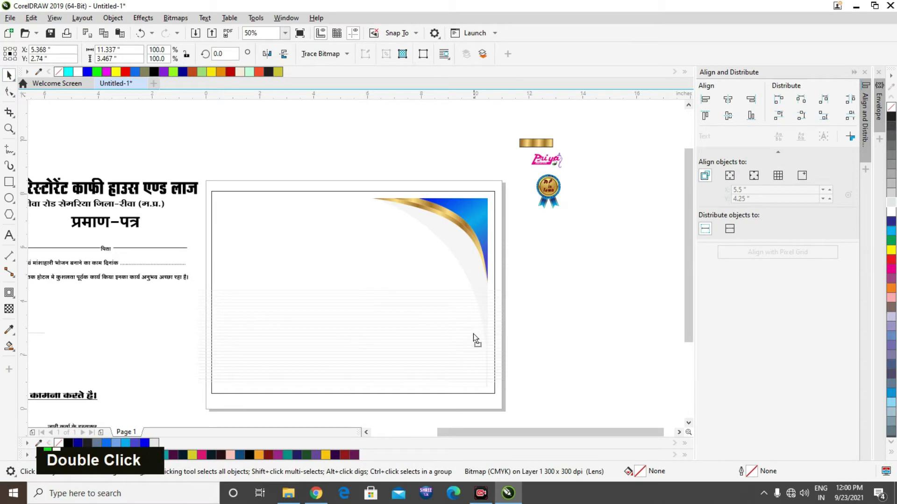
scroll("up", 3)
scroll("down", 3)
scroll("down", 3)
scroll("up", 3)
scroll("down", 3)
scroll("up", 3)
scroll("down", 3)
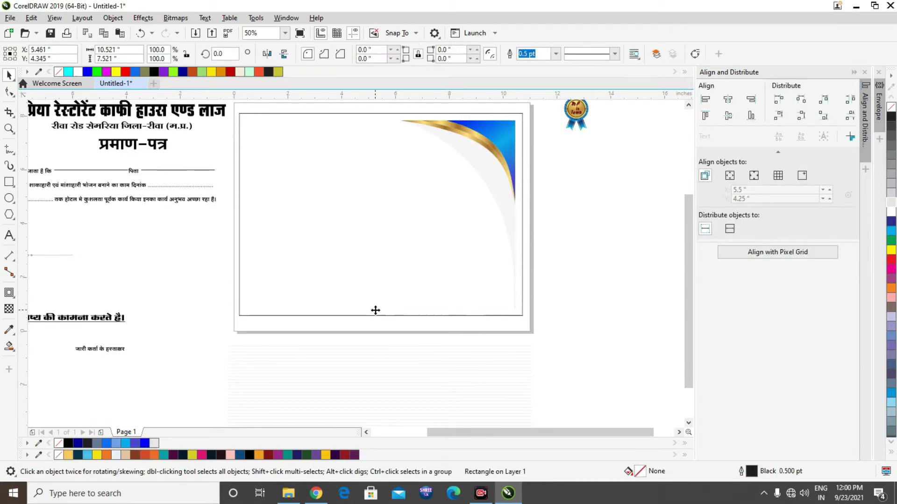
scroll("down", 3)
scroll("up", 3)
key("ctrl+z")
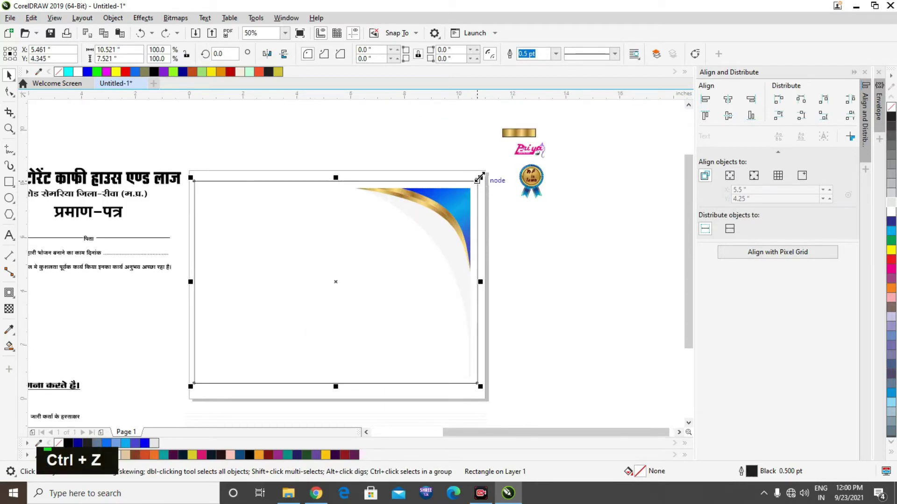
key("ctrl+z")
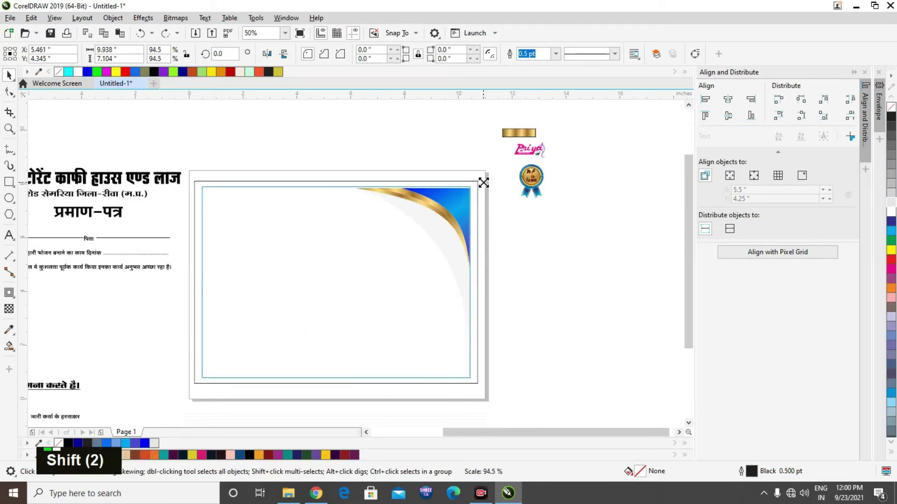
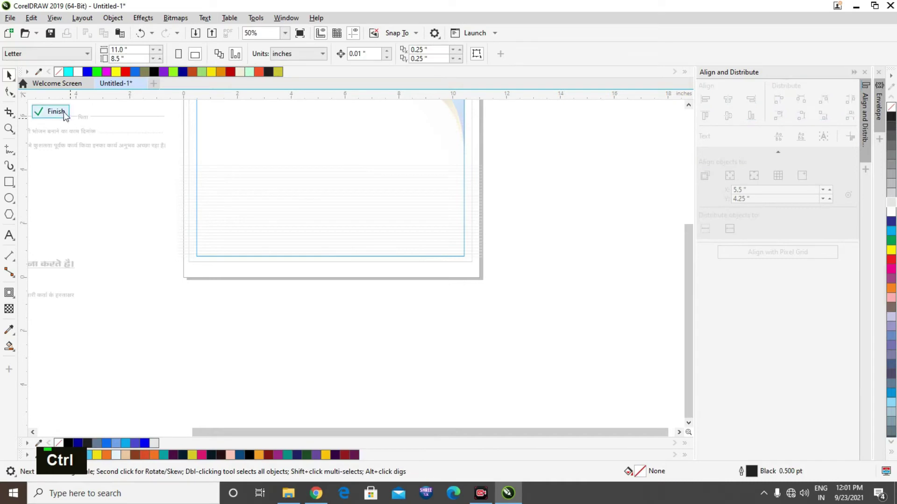
- Duplicate the top-right swoosh and rotate the copy 180 degrees
scroll("down", 3)
scroll("up", 3)
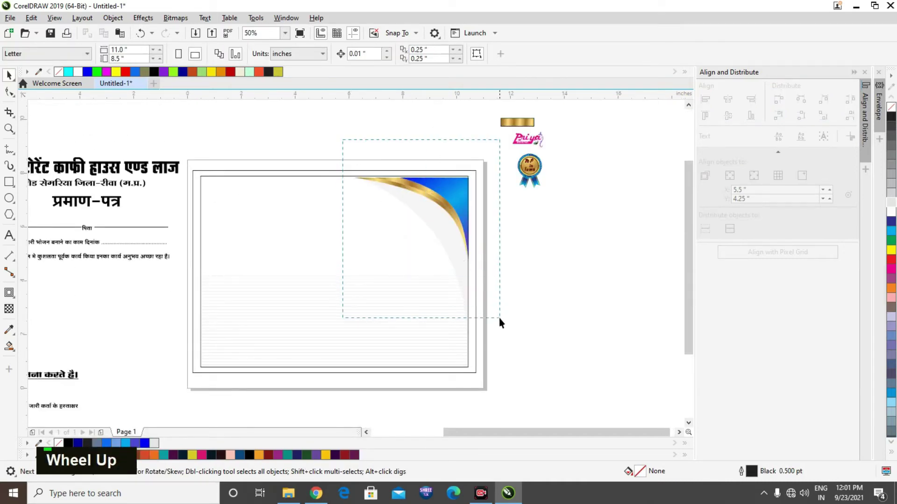
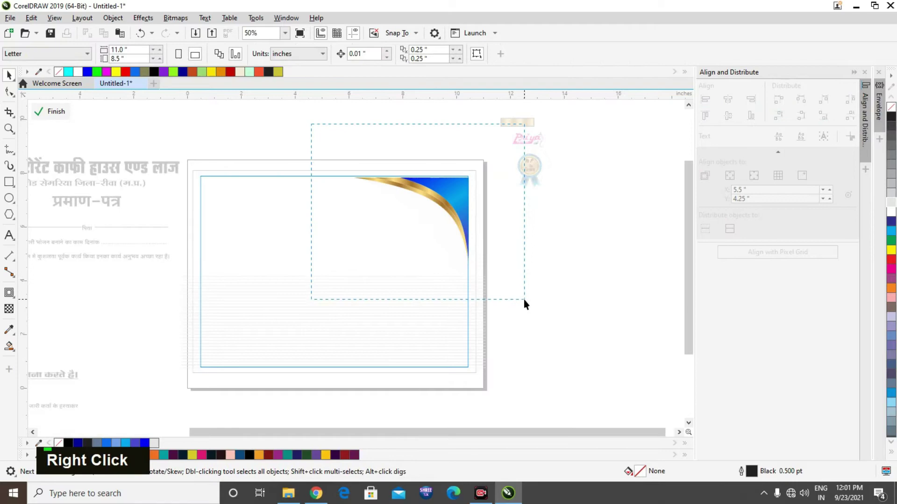
scroll("up", 3)
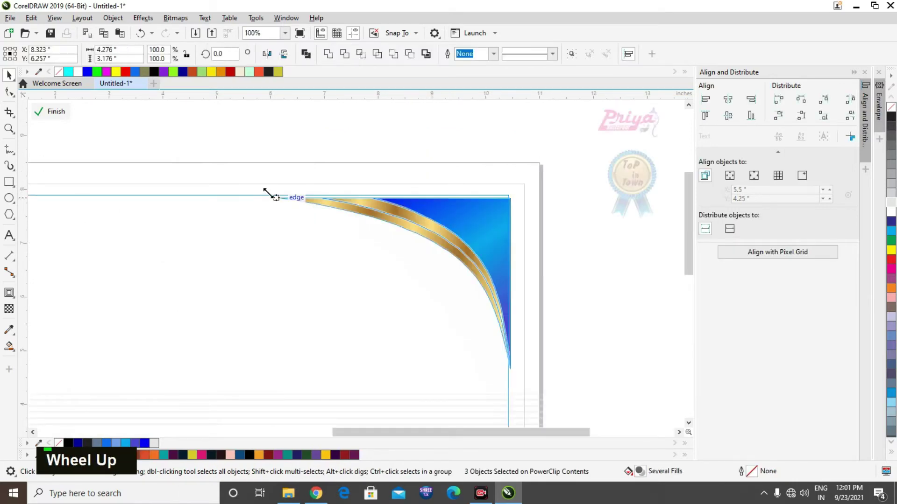
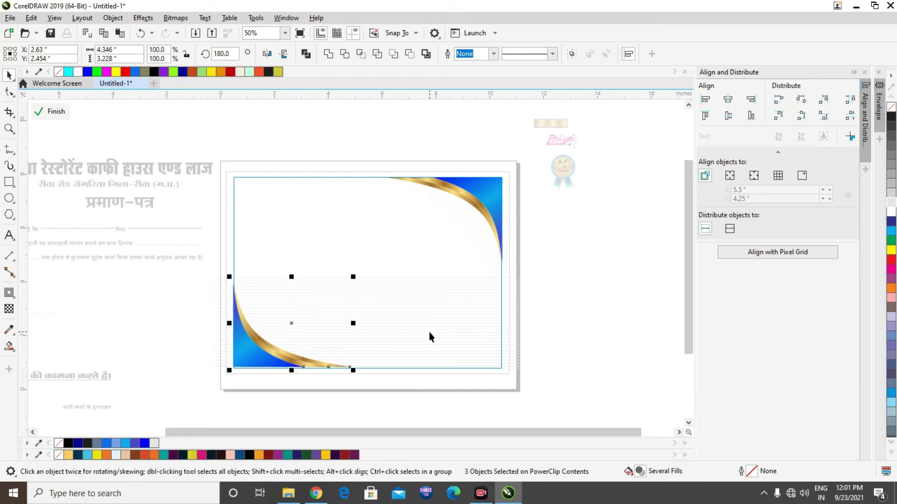
- Nudge the rotated swoosh into the frame's bottom-left corner and finish the PowerClip edit
key("Down")
key("Down")
key("Down")
key("Down")
key("Down")
key("Right")
key("Right")
key("Left")
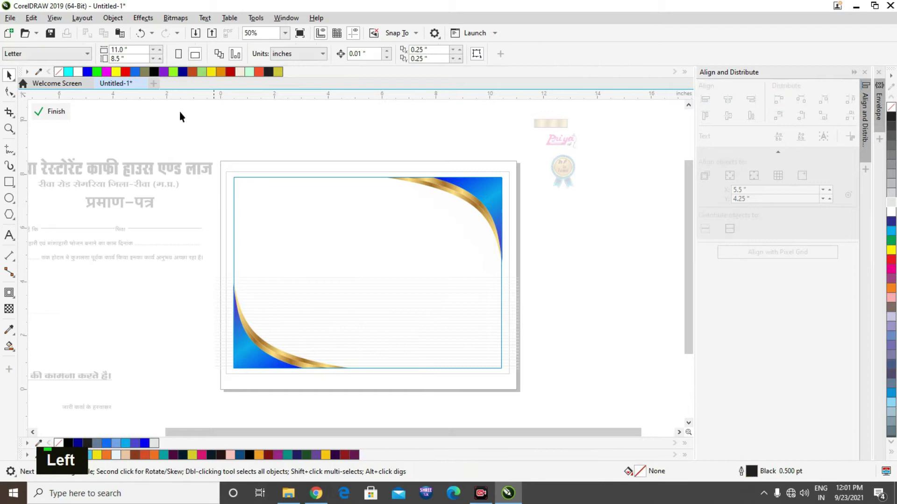
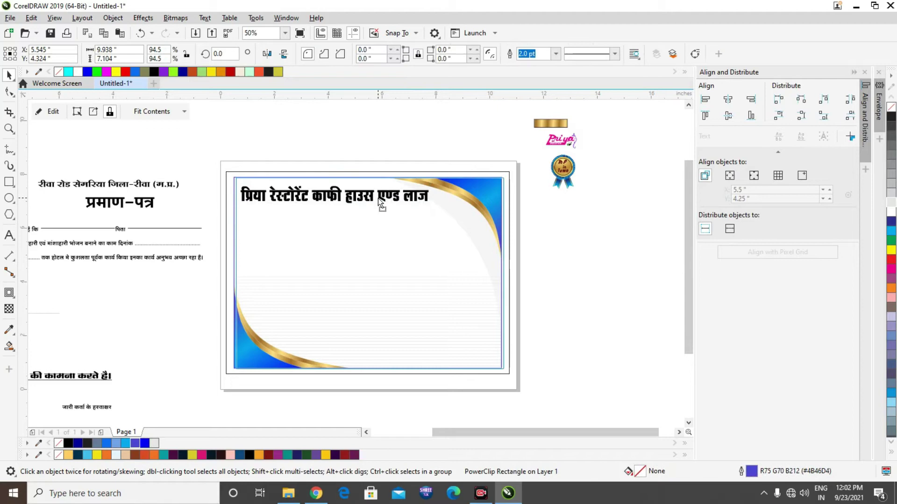
- Place the Hindi hotel-name heading and address at the top and colour them red
key("ctrl+z")
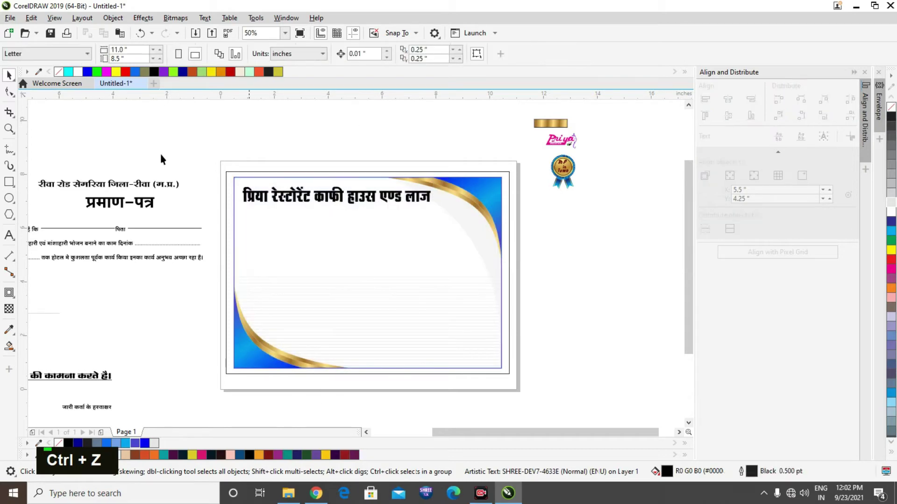
scroll("down", 3)
scroll("up", 3)
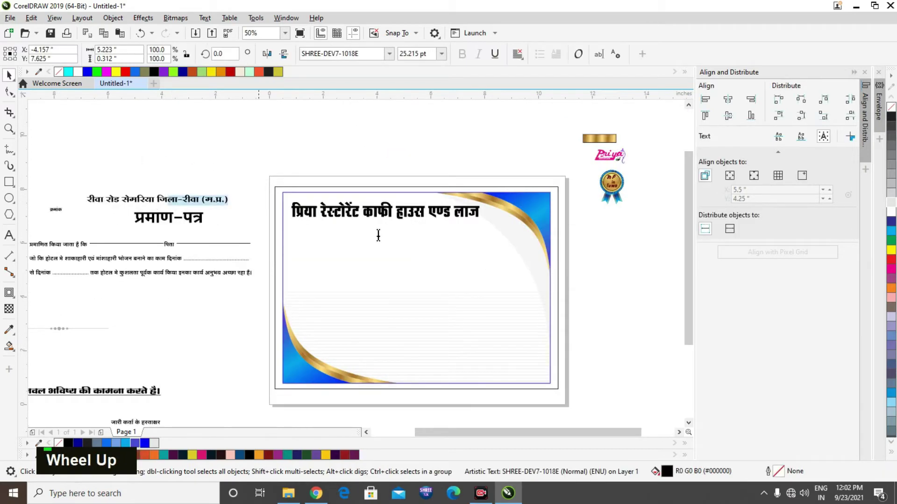
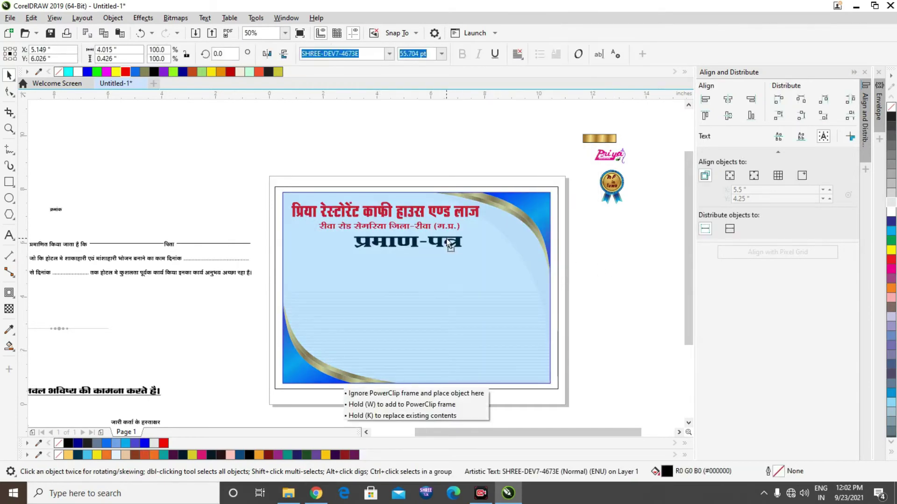
- Add the प्रमाण-पत्र title in purple and the small क्रमांक serial label below it
scroll("up", 3)
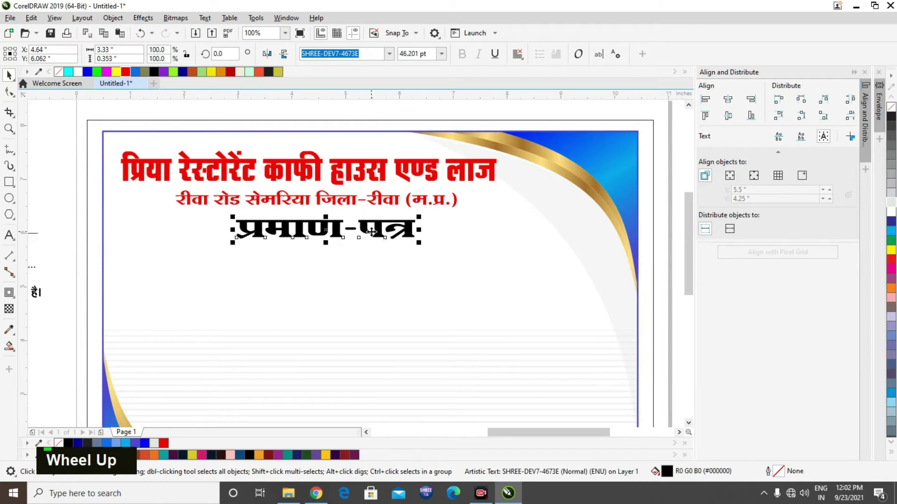
scroll("down", 3)
scroll("up", 3)
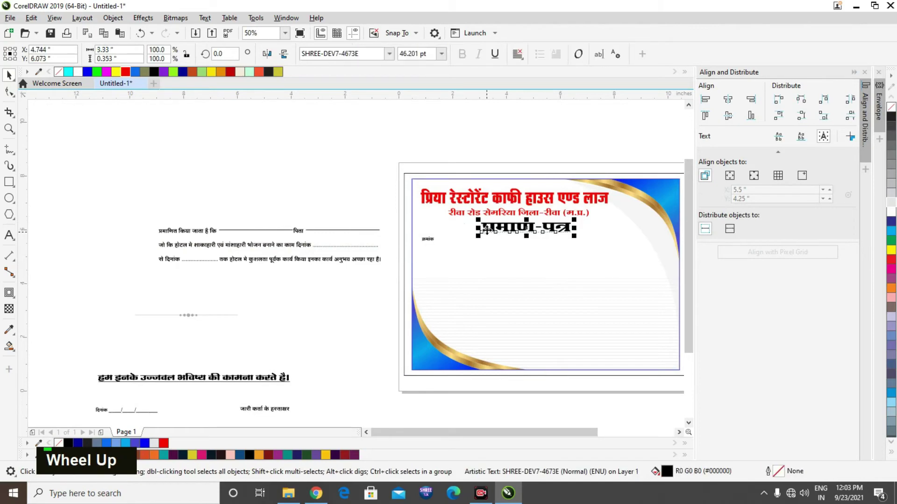
double_click(220, 161)
scroll("down", 3)
scroll("up", 3)
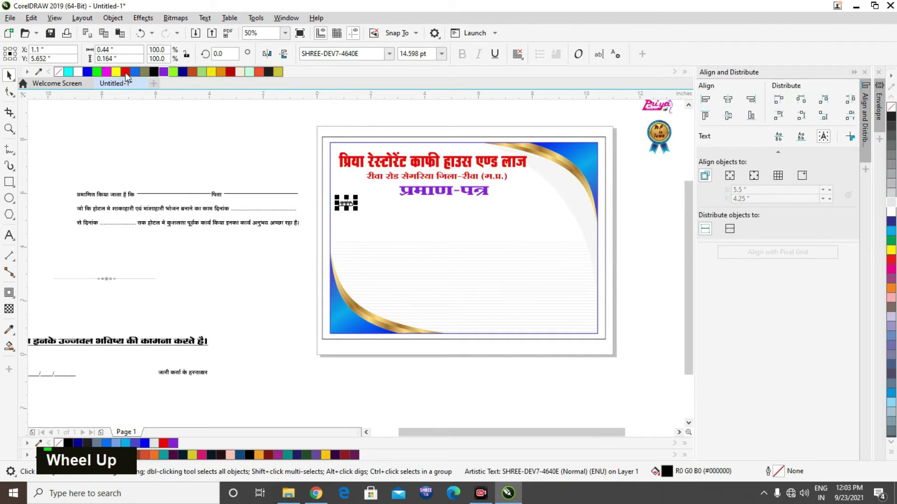
- Place the three Hindi body text lines below the title and fill them red
double_click(153, 160)
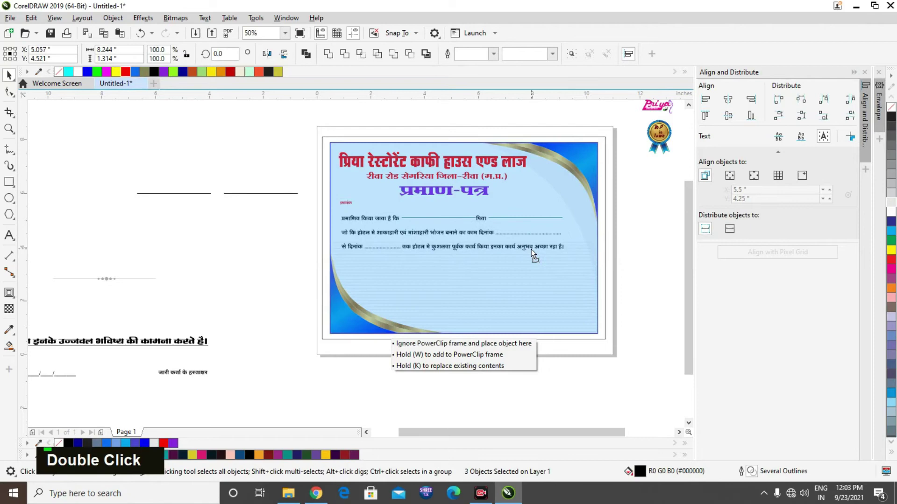
scroll("down", 3)
scroll("up", 3)
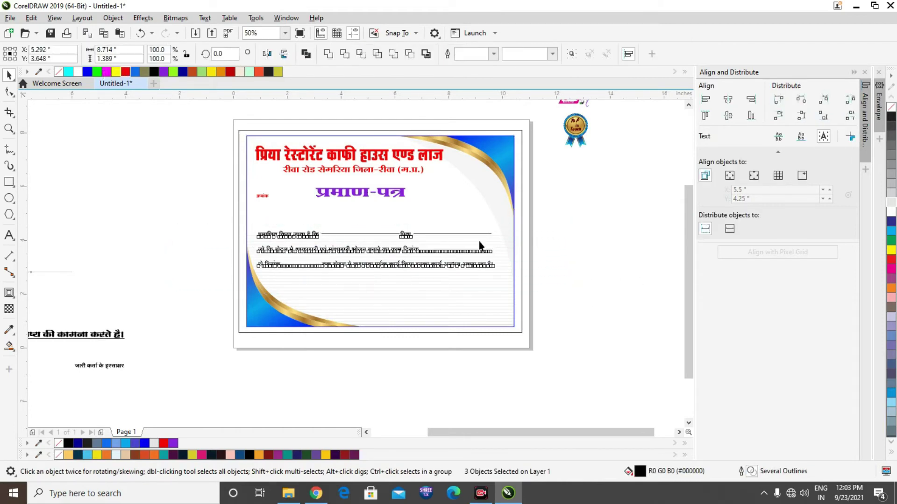
- Make the blank fill-in lines red and drop the good-wishes line near the bottom
double_click(543, 238)
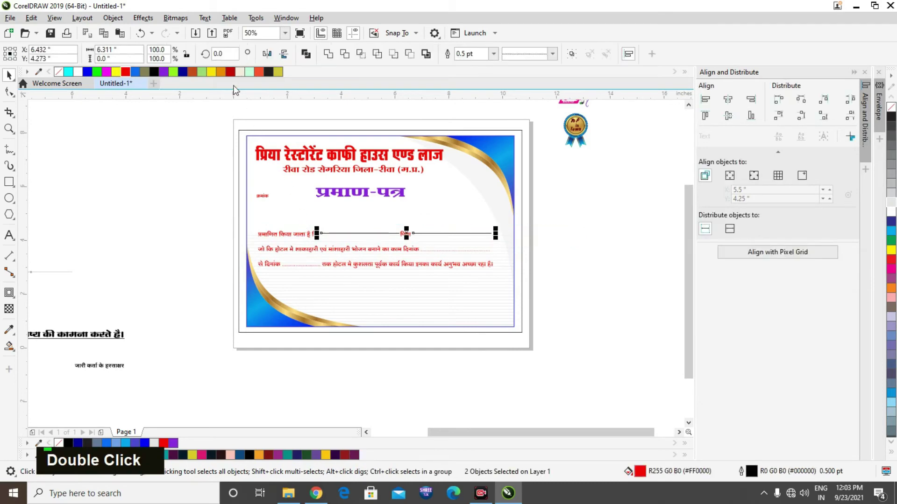
right_click(126, 74)
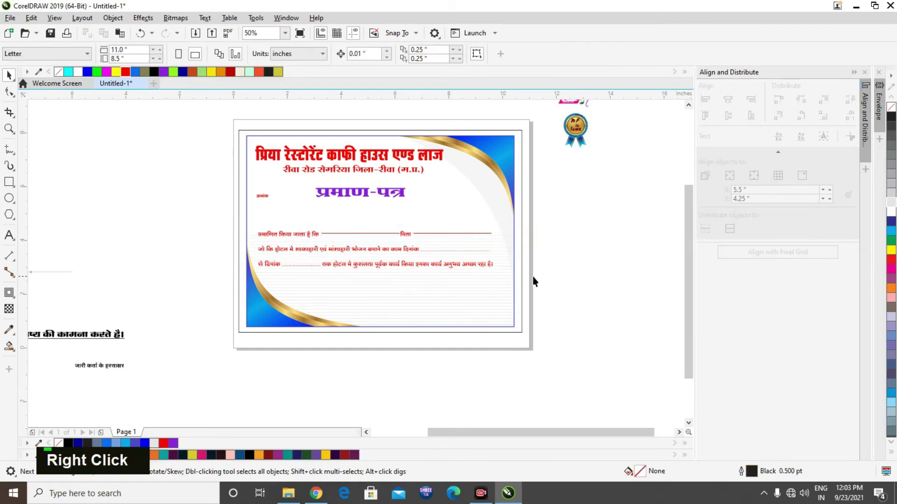
scroll("down", 3)
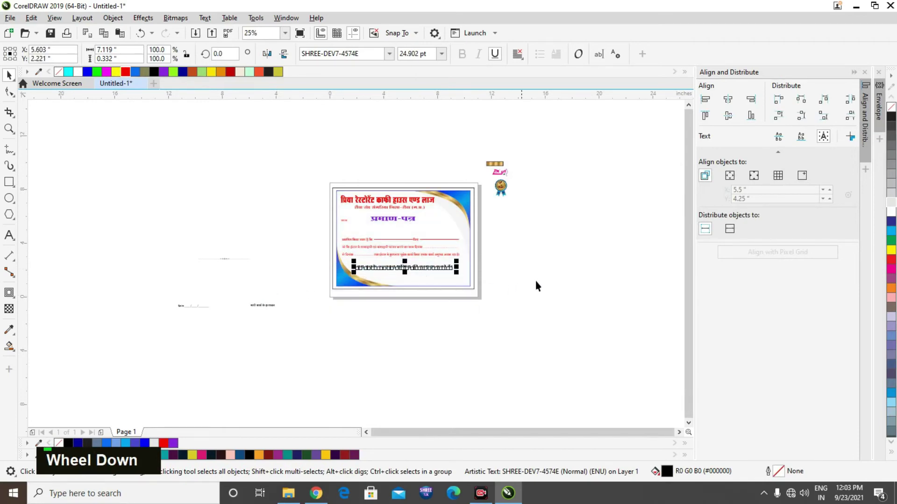
- Place the purple हम इनके उज्ज्वल भविष्य की कामना करते है। line beneath the body text and bring it to front
scroll("up", 3)
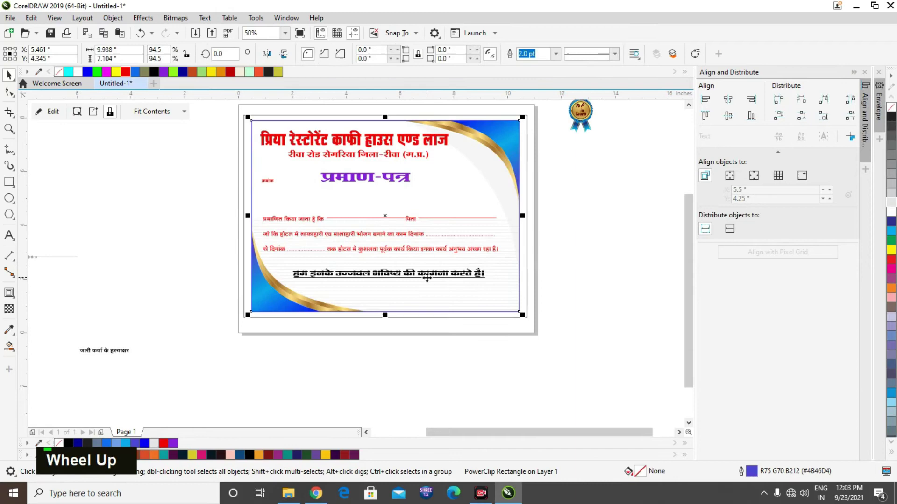
double_click(521, 292)
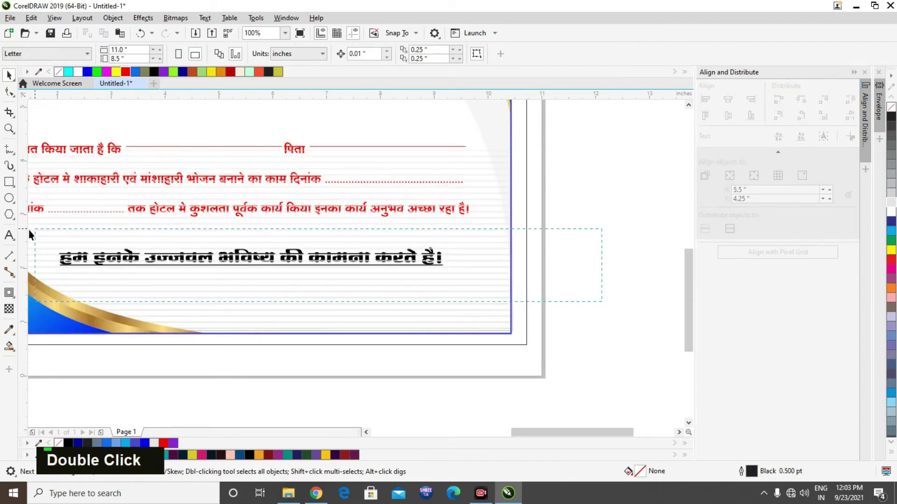
key("shift+Page_Up")
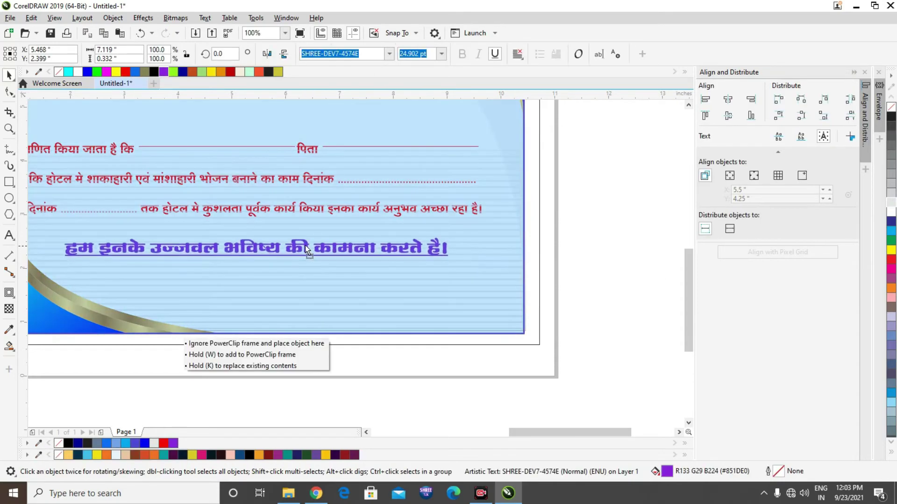
scroll("down", 3)
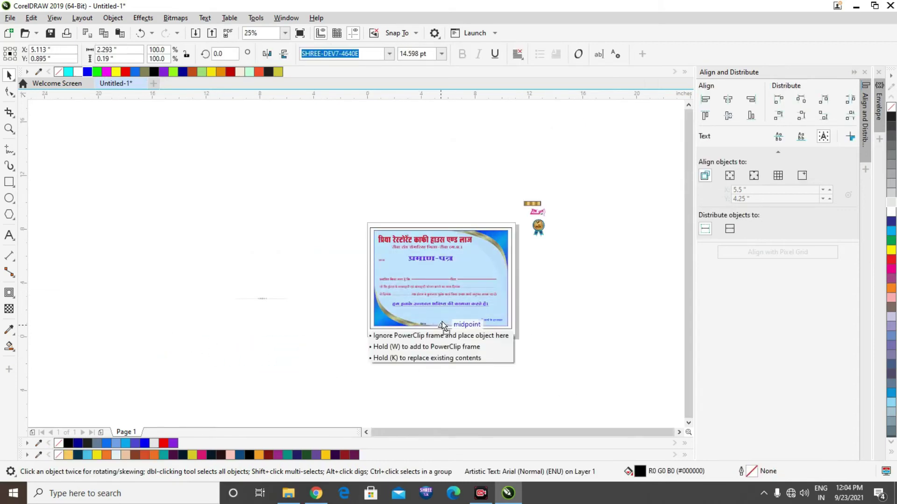
- Position the blue दिनांक label bottom-left and जारी कर्ता के हस्ताक्षर caption bottom-right, centered
scroll("up", 3)
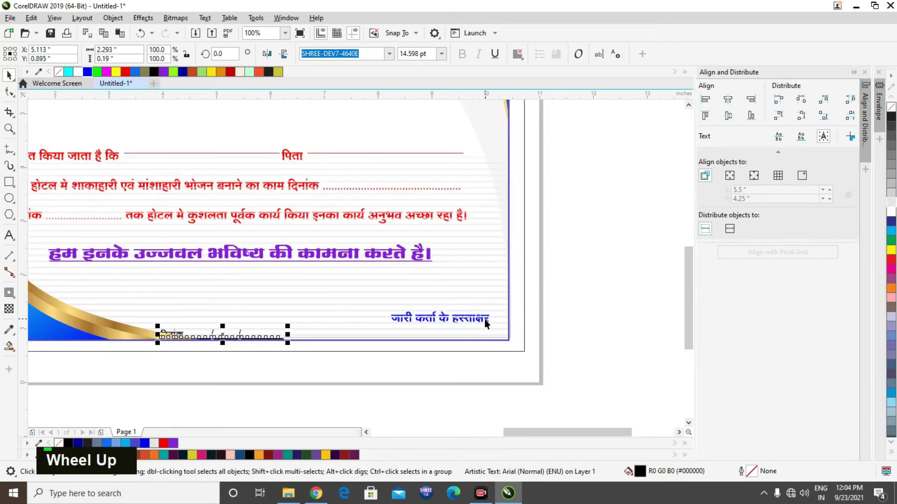
key("Up")
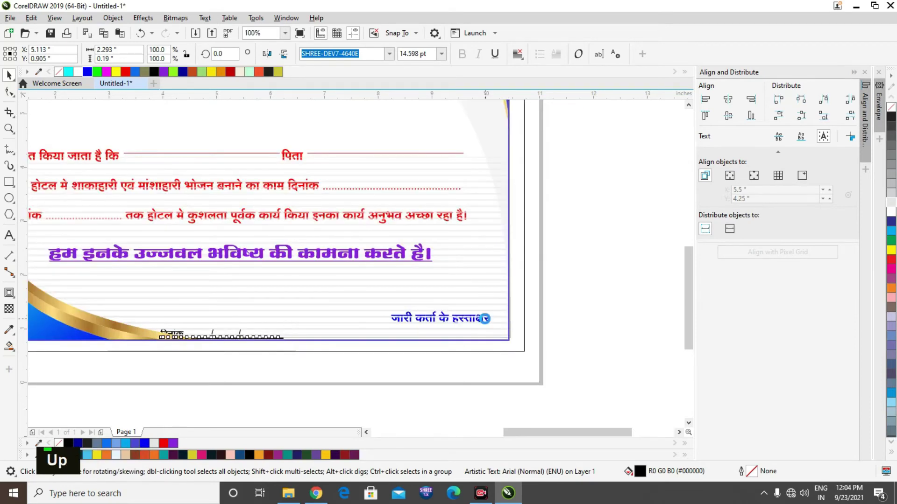
double_click(563, 370)
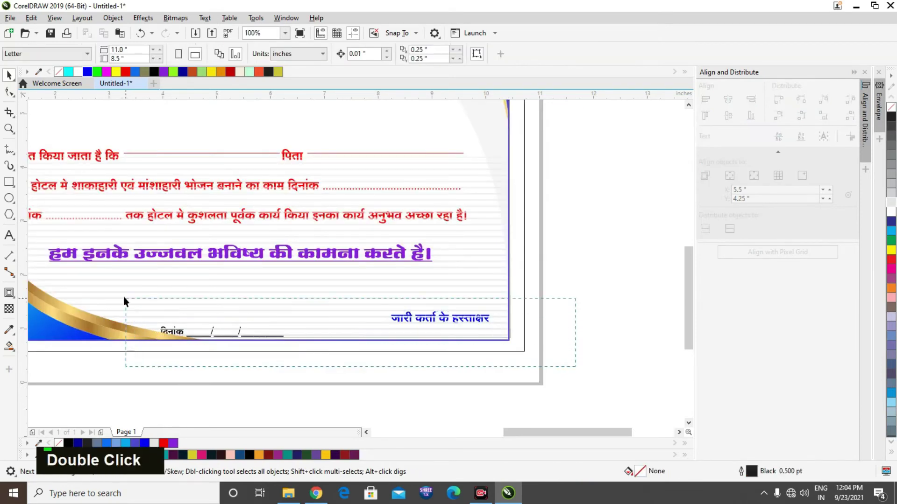
key("e")
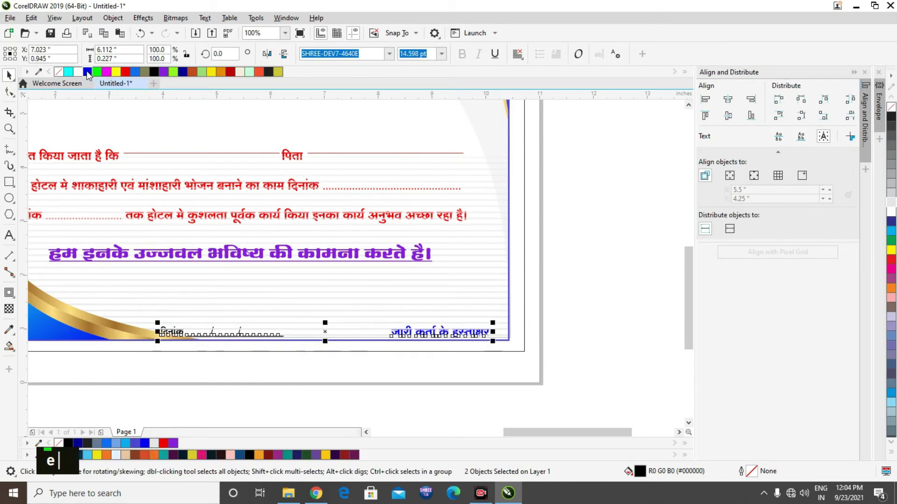
type("e")
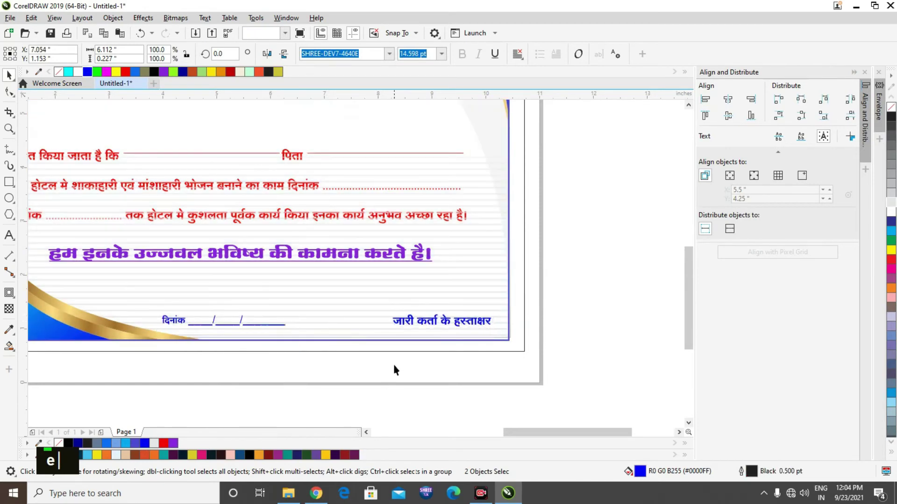
- Place the magenta dotted divider under प्रमाण-पत्र and delete the extra copy above the title
scroll("down", 3)
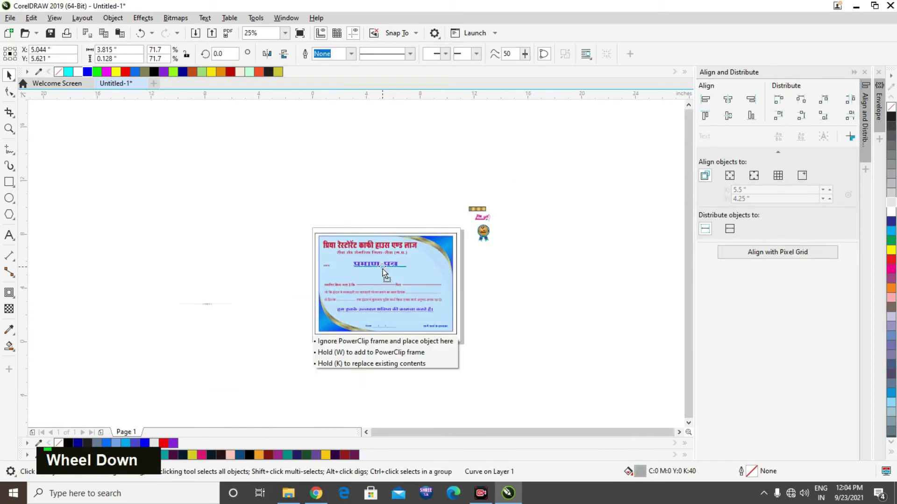
scroll("up", 3)
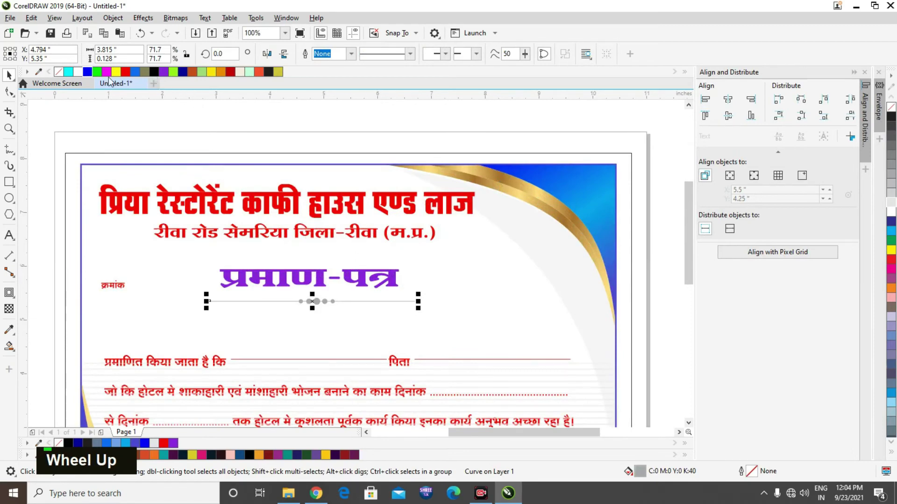
scroll("up", 3)
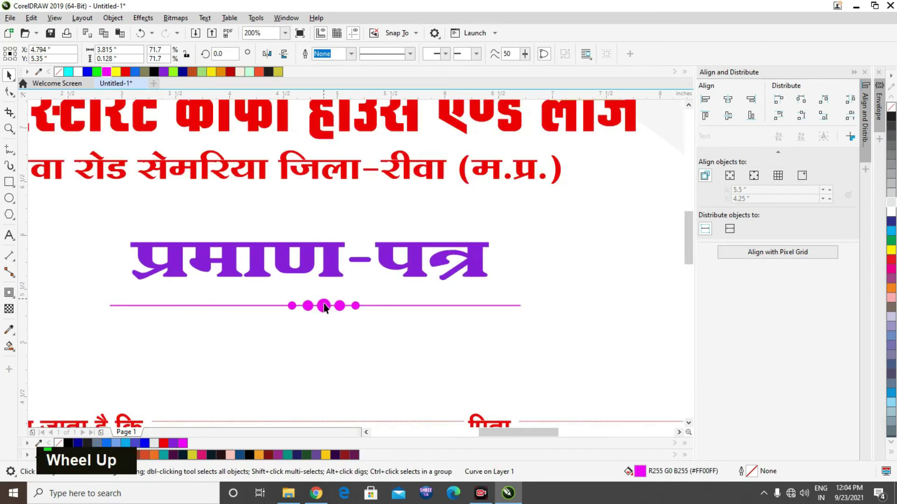
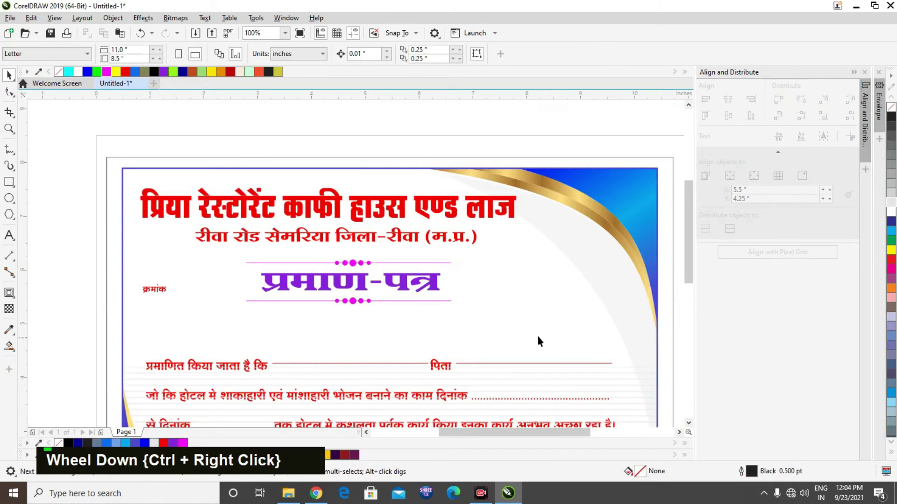
scroll("down", 3)
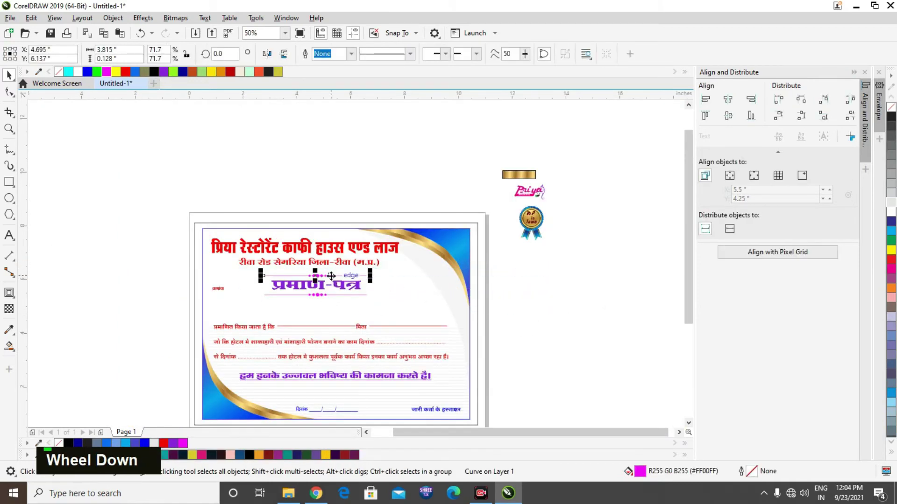
key("Delete")
- Send the divider to back and fit it to the title's width beneath प्रमाण-पत्र
scroll("up", 3)
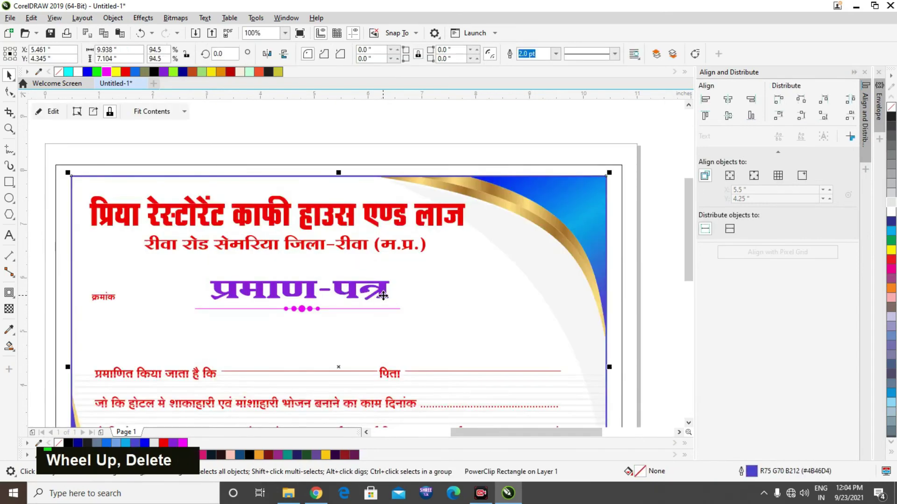
scroll("down", 3)
scroll("up", 3)
key("shift+Page_Down")
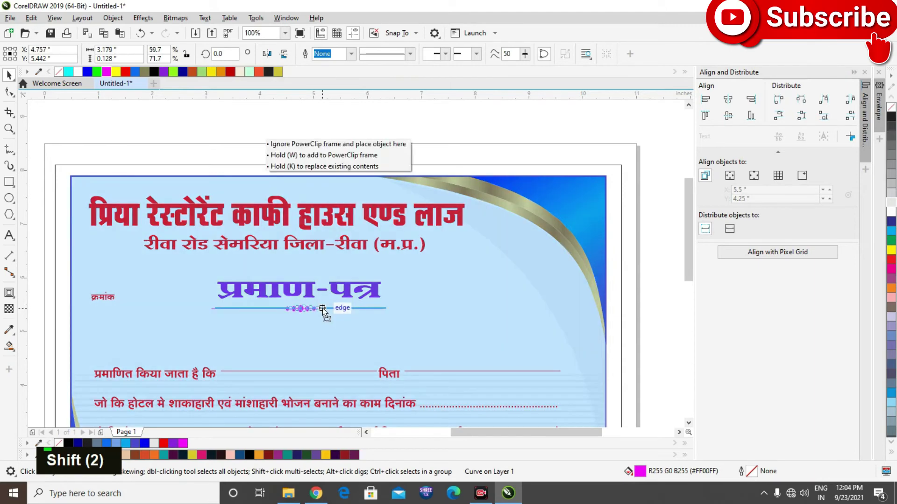
scroll("down", 3)
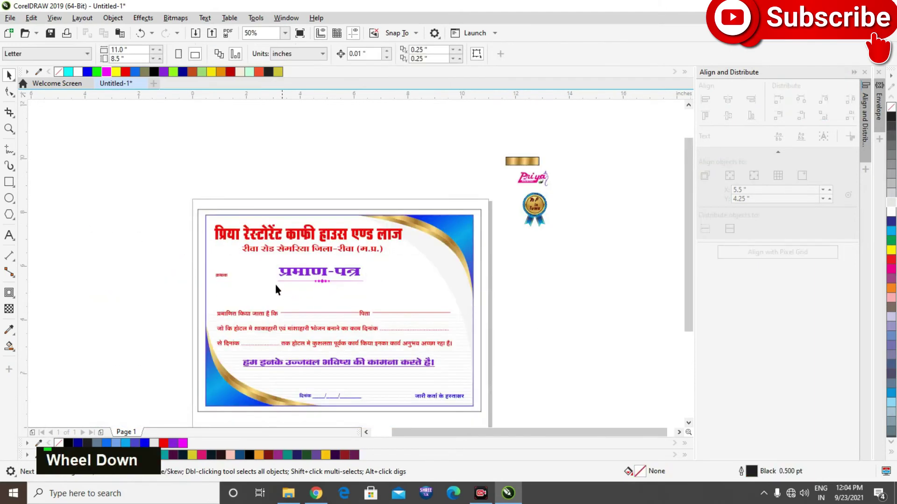
- Move the क्रमांक label up under the address line and center the heading lines
scroll("up", 3)
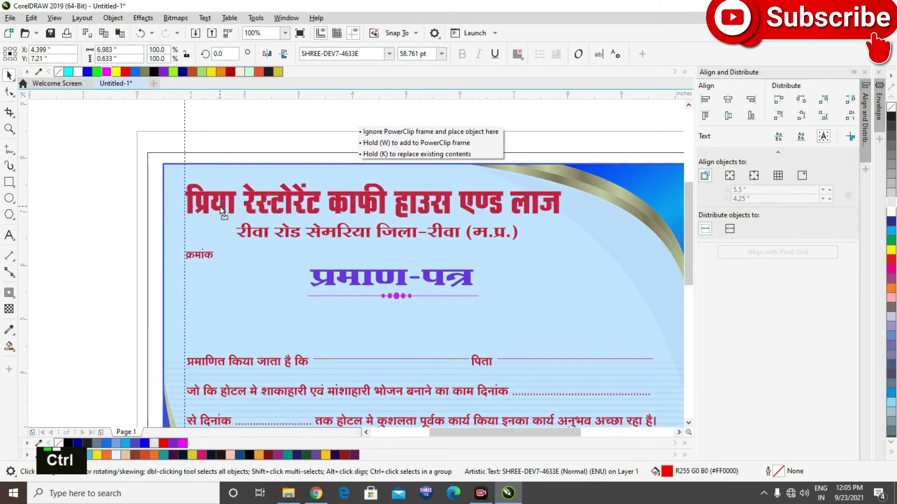
left_click(345, 235)
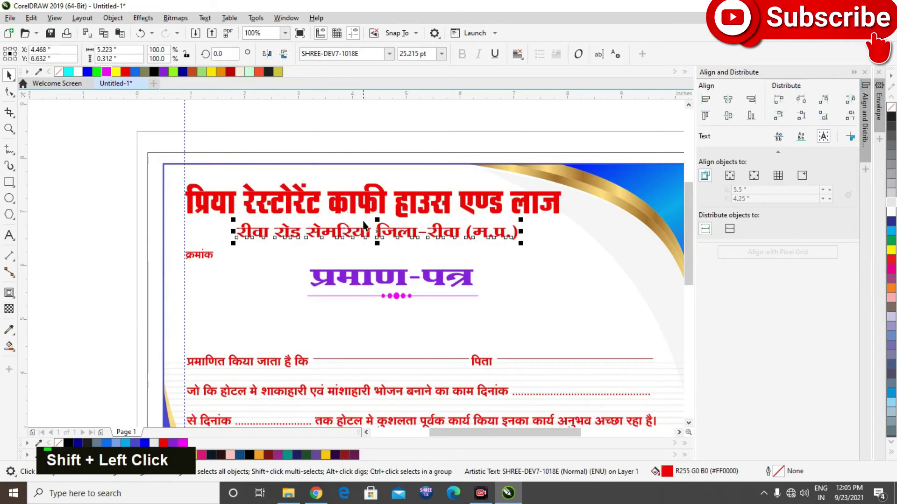
key("c")
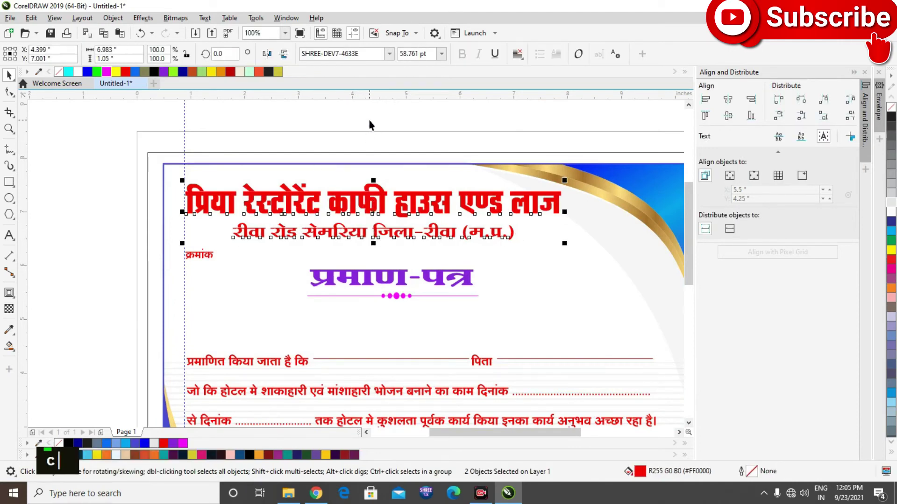
scroll("down", 3)
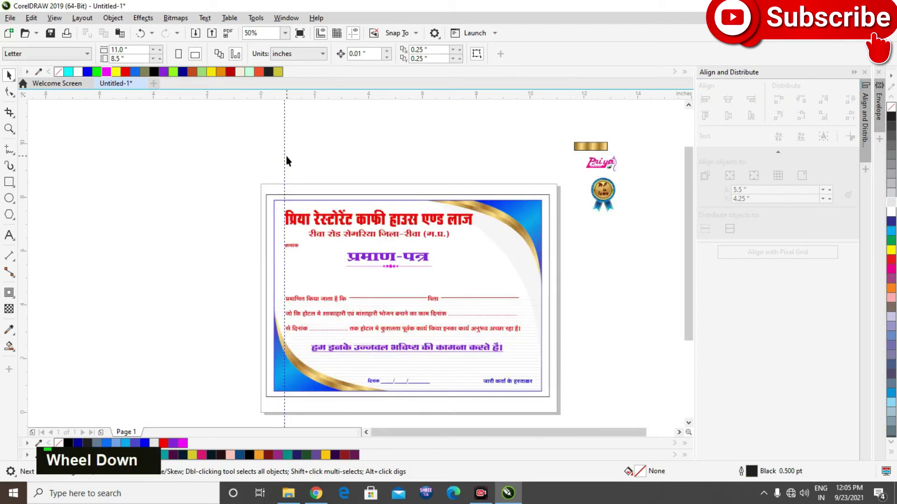
- Center the heading text and bring the Priya logo group toward the top-left corner
key("c")
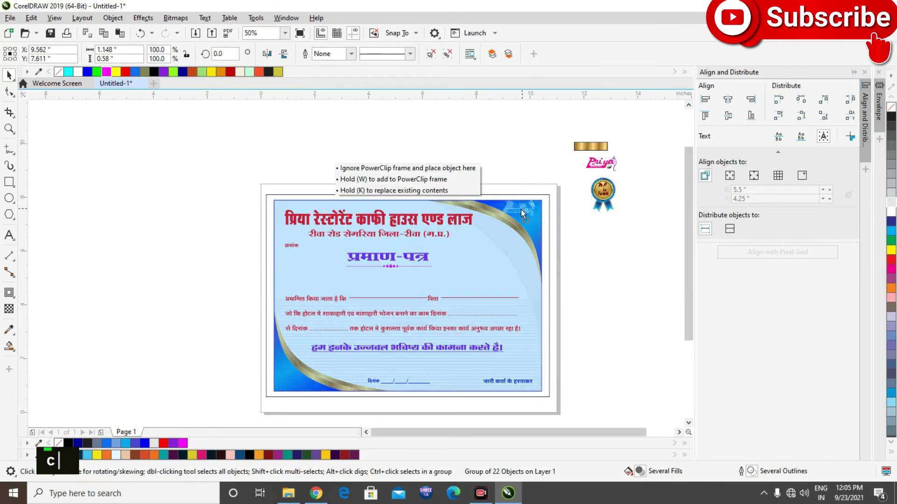
scroll("up", 3)
key("c")
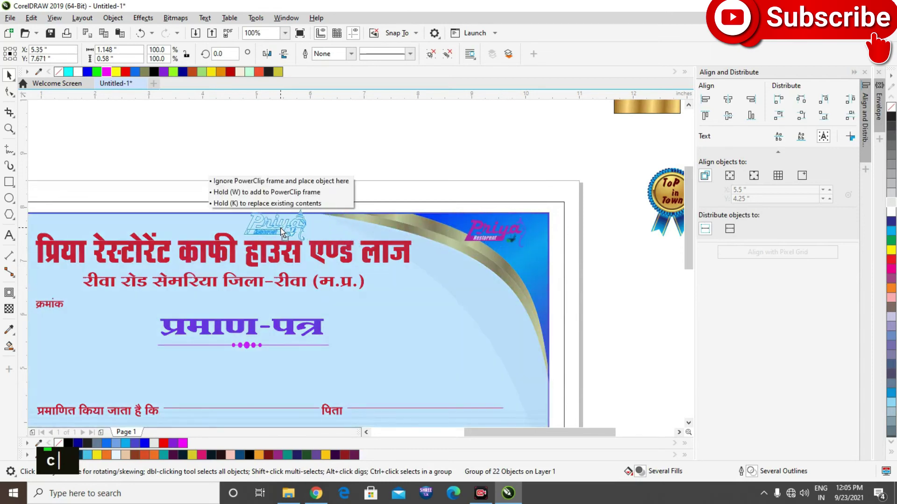
scroll("up", 3)
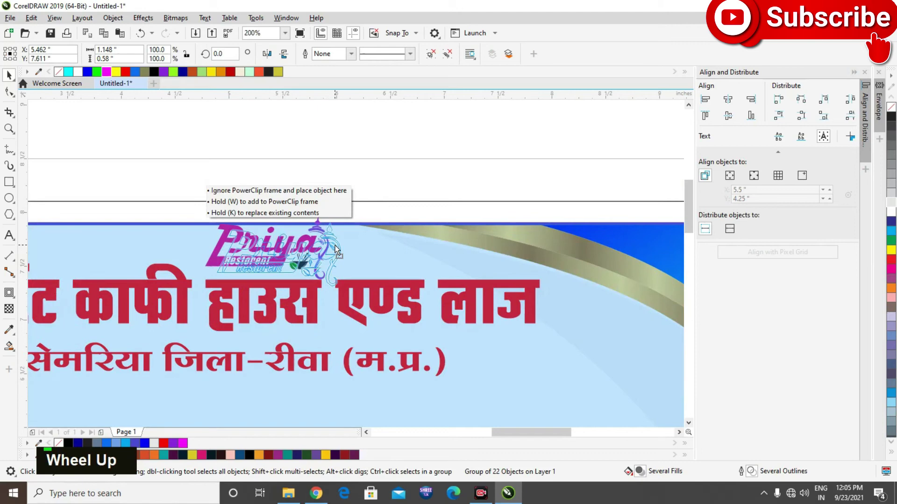
scroll("up", 3)
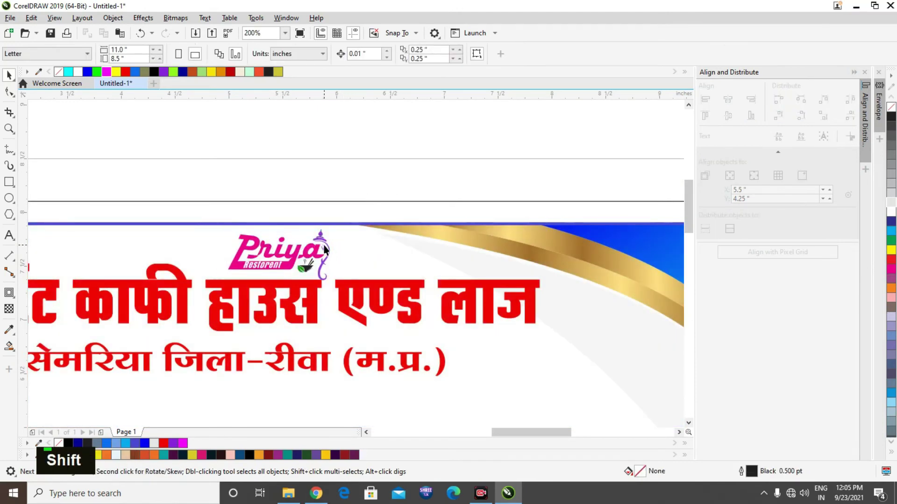
- Drop a scaled-down Priya logo copy at top-left and shift the red heading right beside it
right_click(370, 212)
right_click(373, 201)
right_click(366, 151)
right_click(363, 146)
scroll("down", 3)
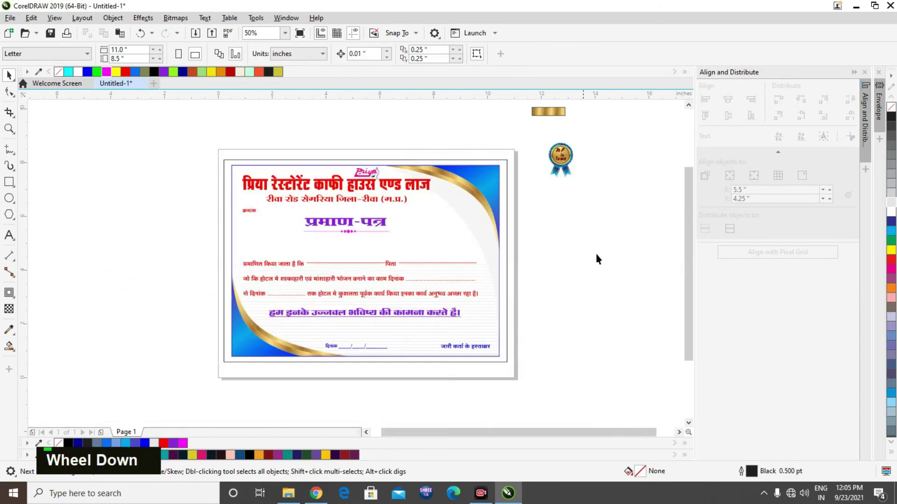
scroll("up", 3)
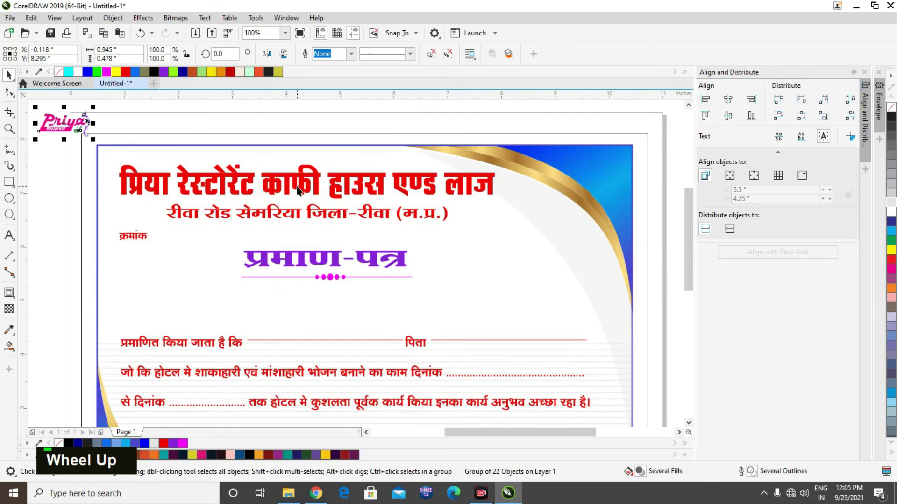
left_click(264, 214)
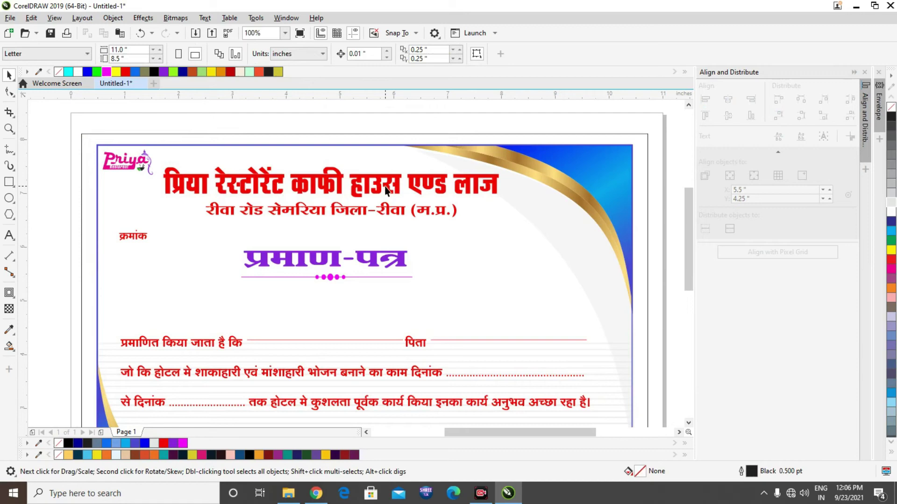
- Place the Top in Town badge at the certificate's top right and ungroup it
scroll("down", 3)
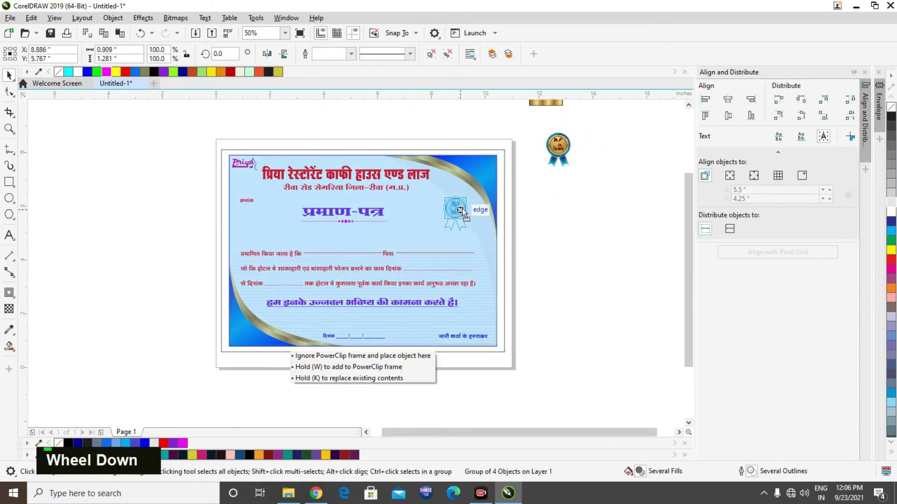
scroll("up", 3)
scroll("up", 3)
scroll("down", 3)
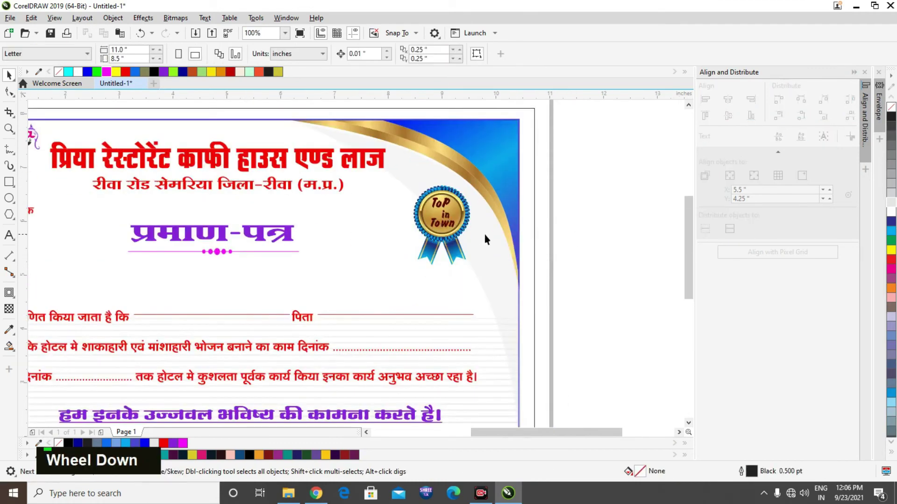
scroll("down", 3)
key("ctrl+u")
- Give the badge's ToP in Town lettering a different font from the Property Bar list
left_click(551, 239)
scroll("up", 3)
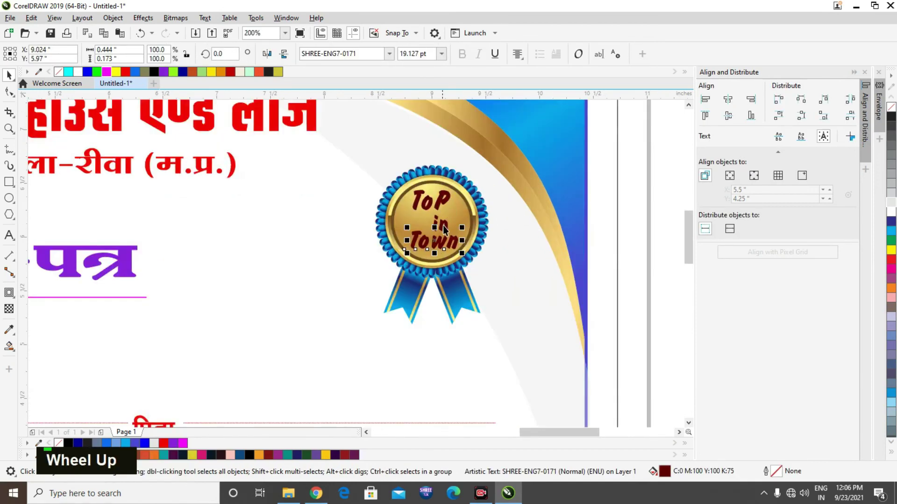
left_click(446, 227)
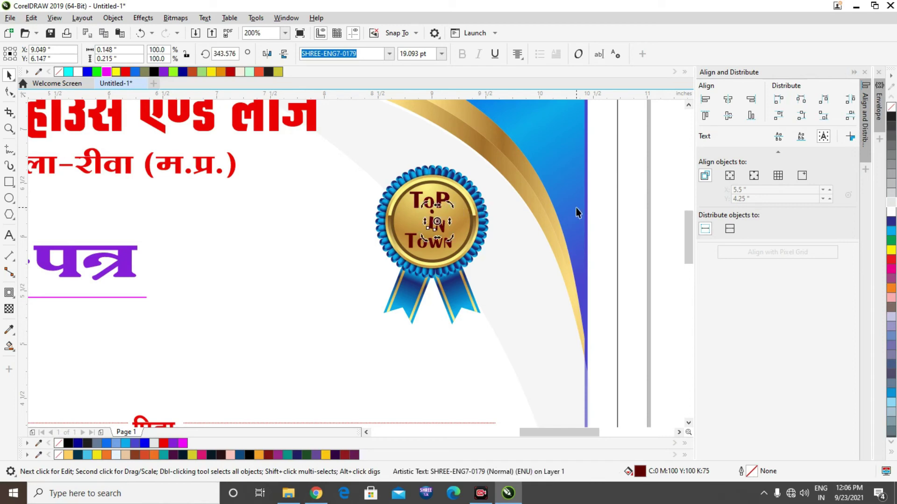
- Delete the leftover gold strip beside the page, undo it, and save the certificate
scroll("down", 3)
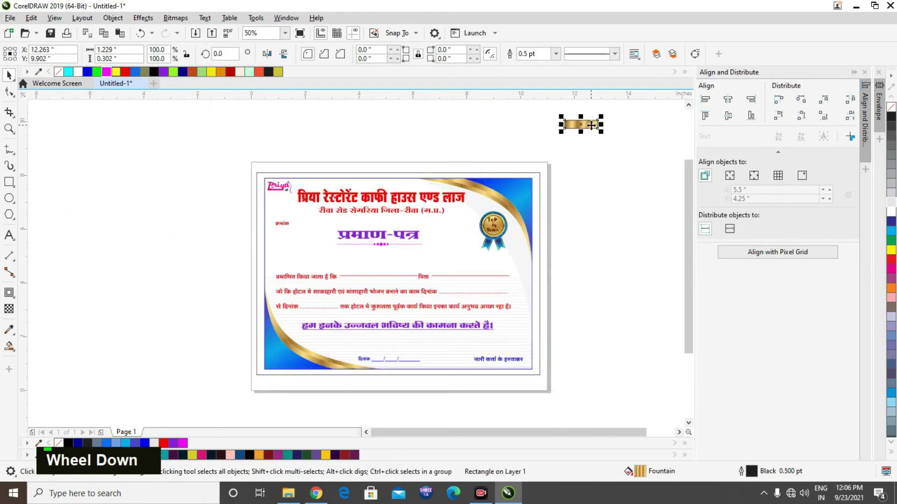
key("Delete")
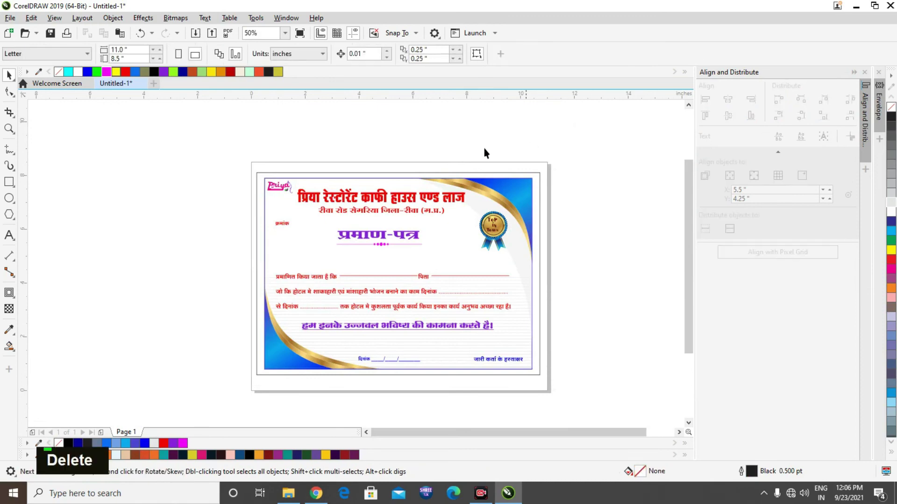
scroll("up", 3)
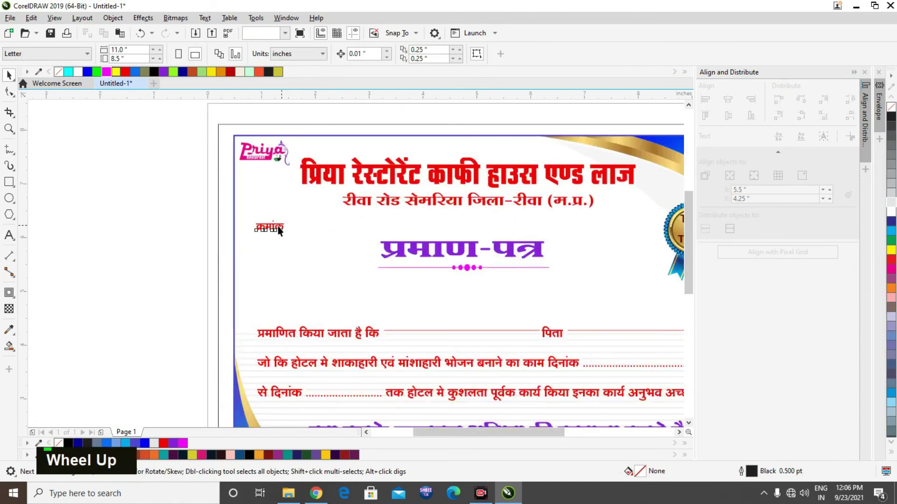
key("ctrl+z")
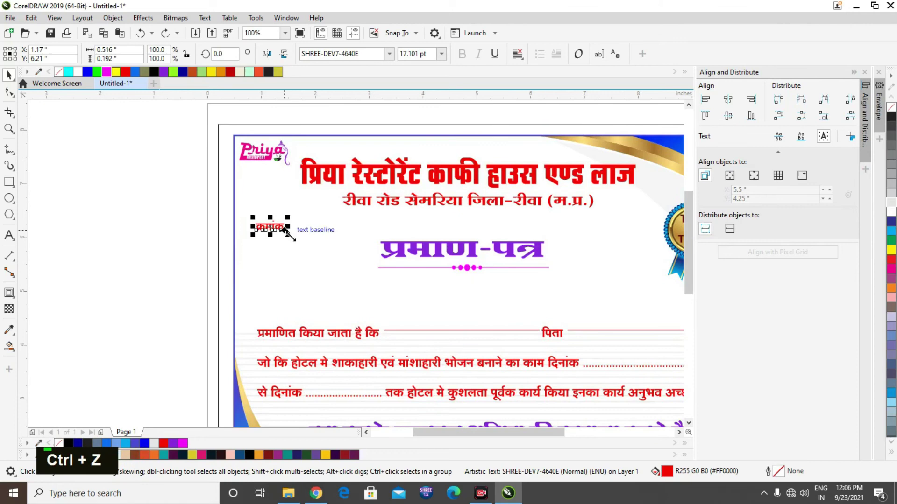
scroll("down", 3)
key("ctrl+s")
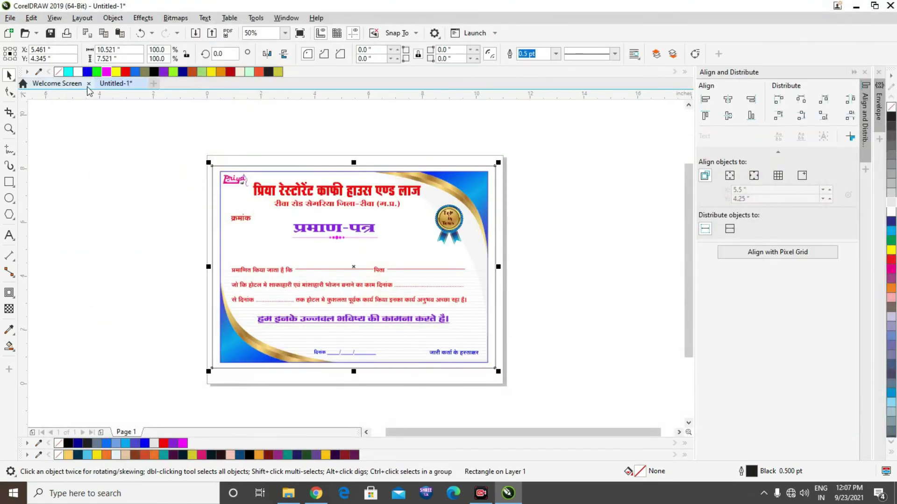
- Send the enclosing rectangle to back and PowerClip the certificate artwork inside it
scroll("up", 3)
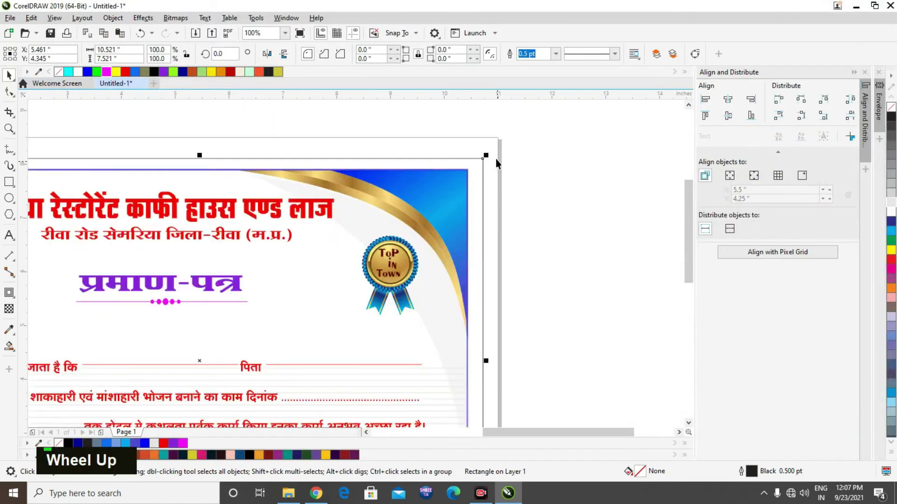
scroll("up", 3)
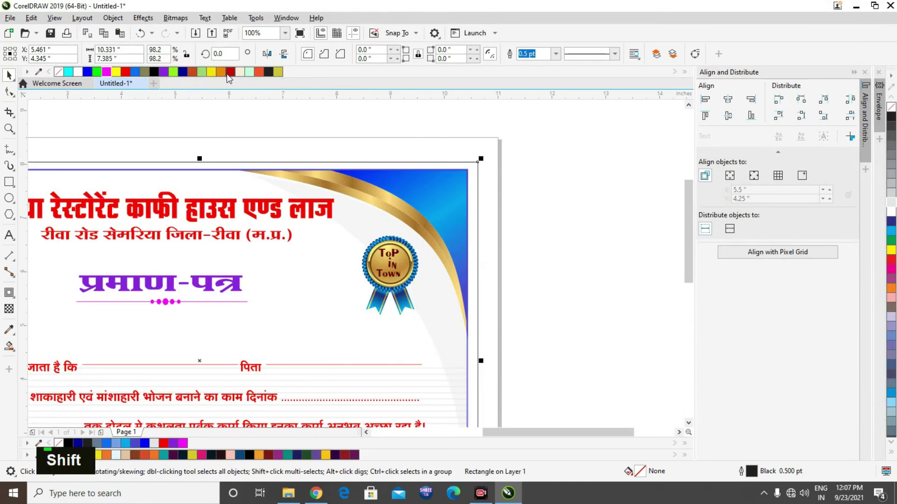
scroll("down", 3)
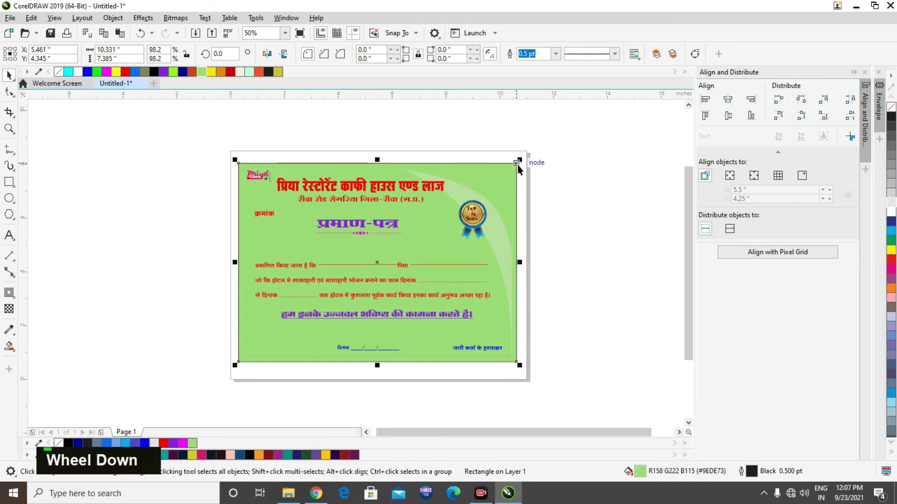
key("shift+Page_Down")
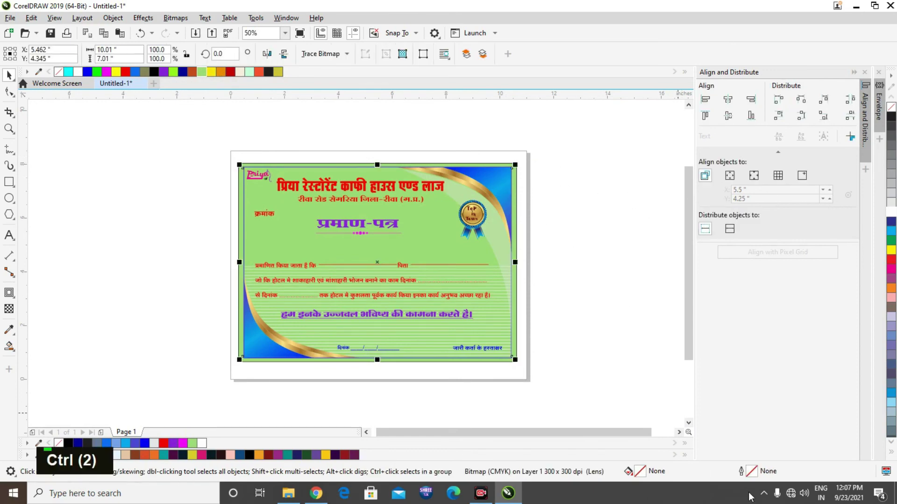
key("ctrl+z")
- Give the frame rectangle a light blue fill with no outline
scroll("up", 3)
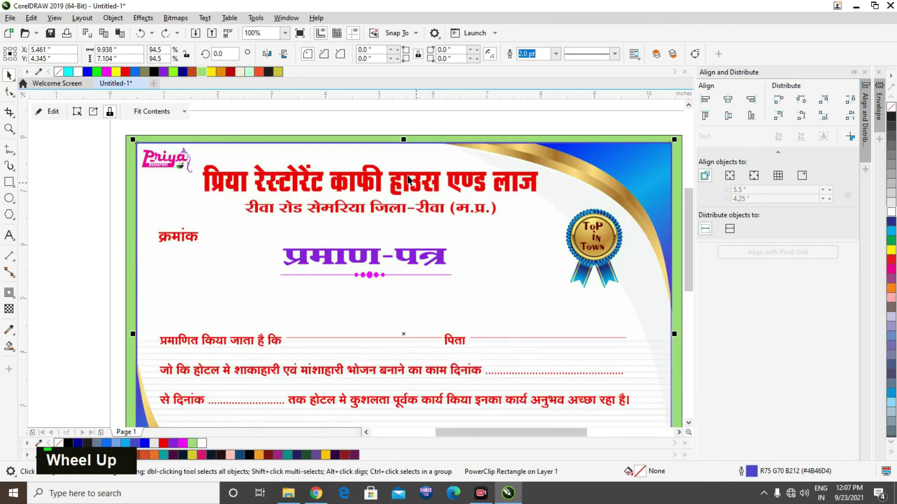
scroll("down", 3)
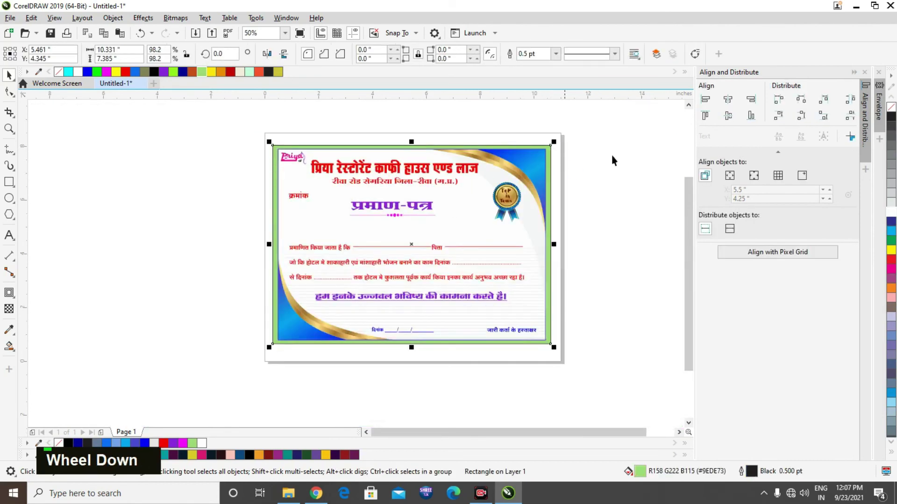
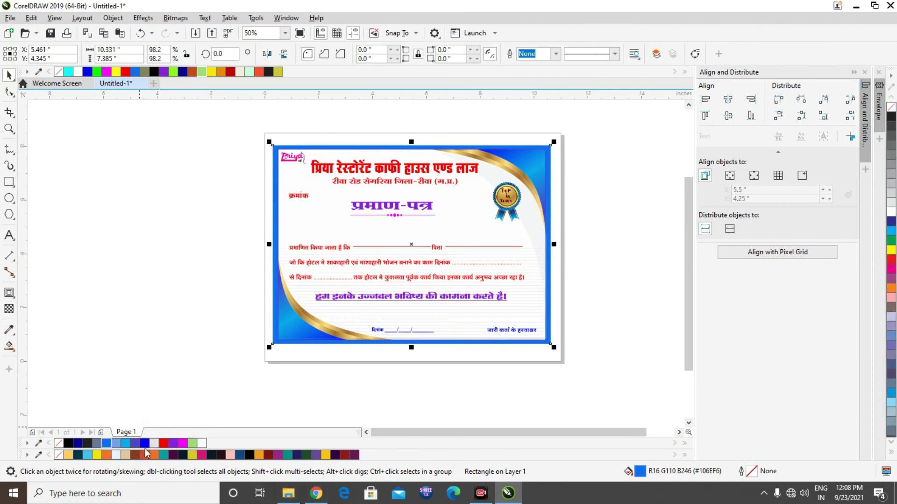
scroll("up", 3)
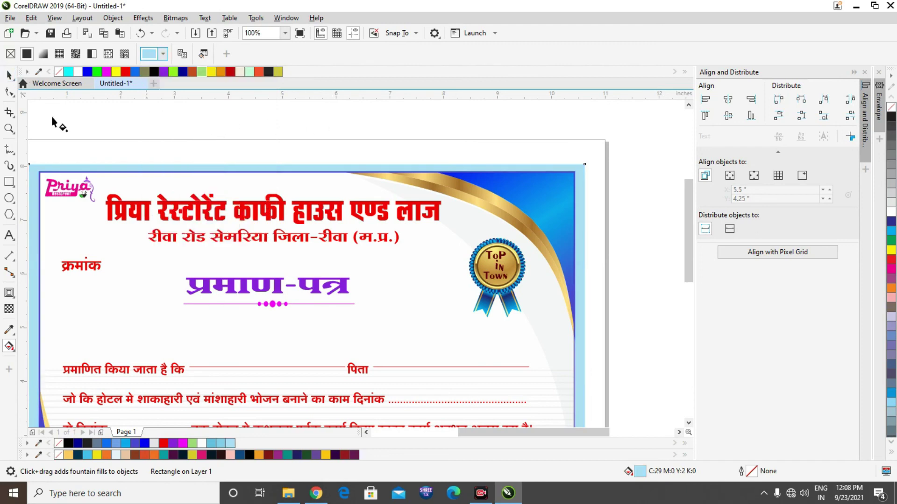
- Change the outer border frame's fill from light blue to red and zoom to fit the certificate
scroll("down", 3)
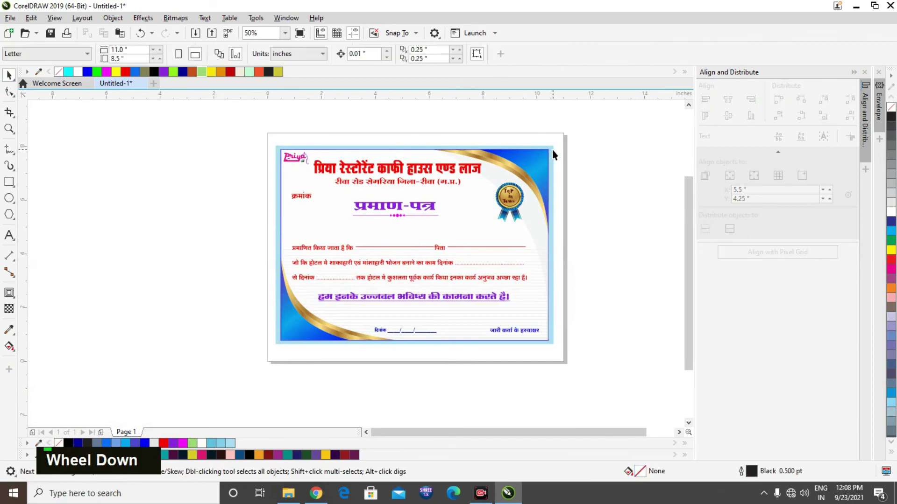
scroll("up", 3)
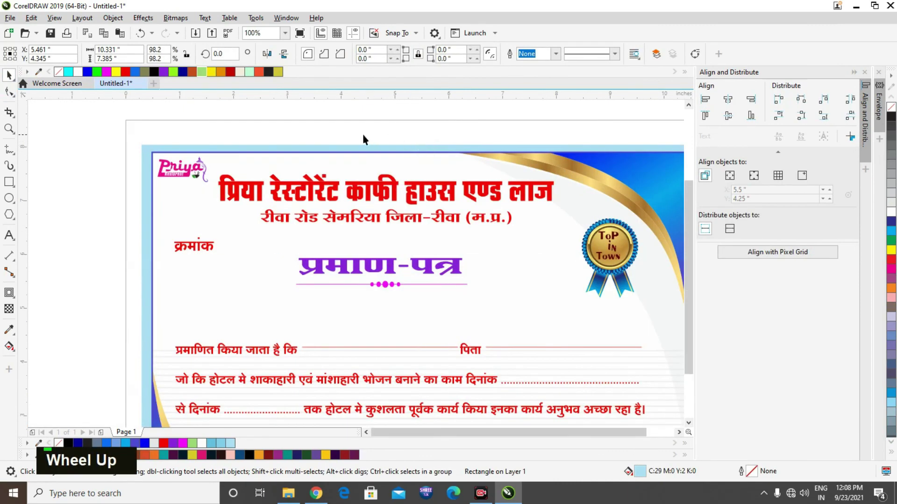
scroll("down", 3)
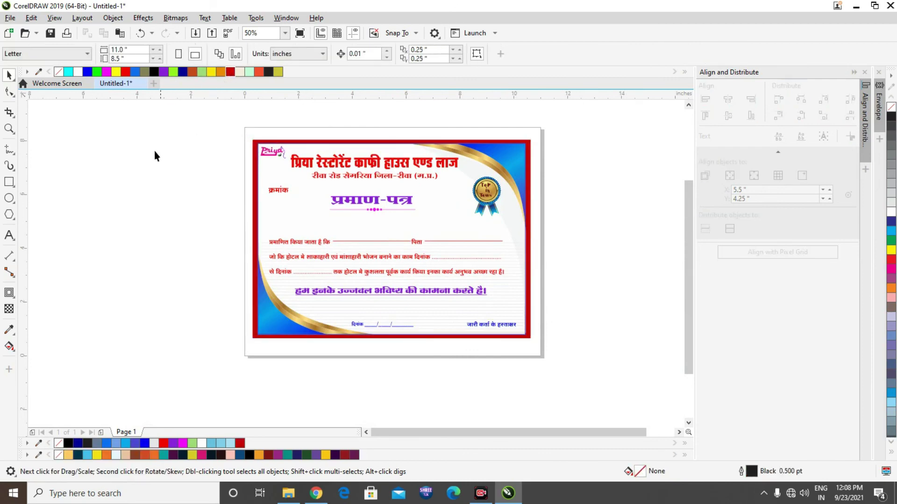
type("4")
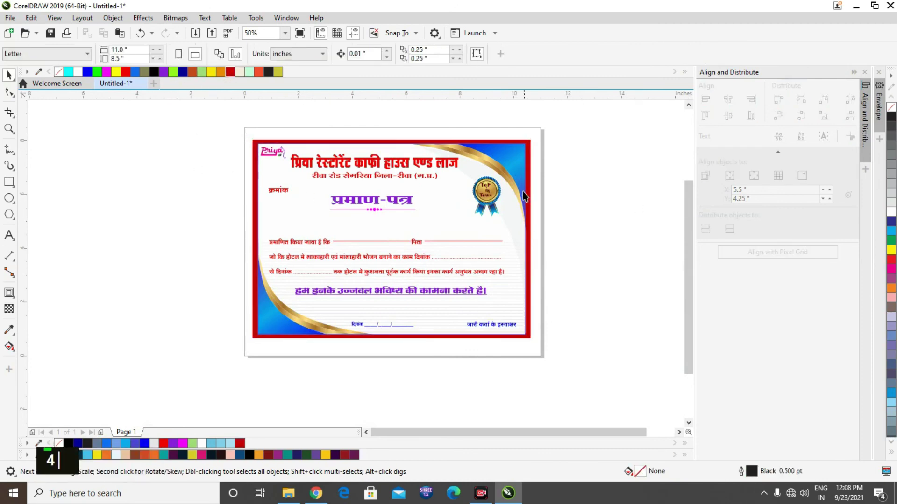
type("4")
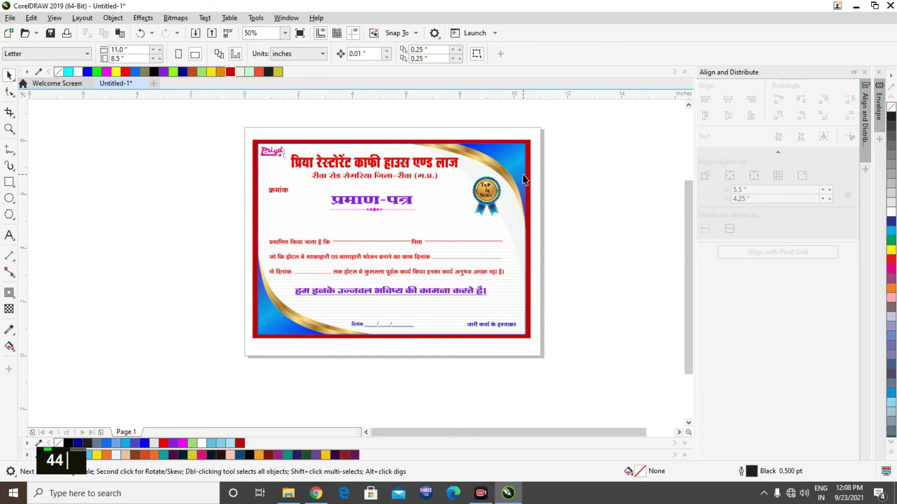
key("F4")
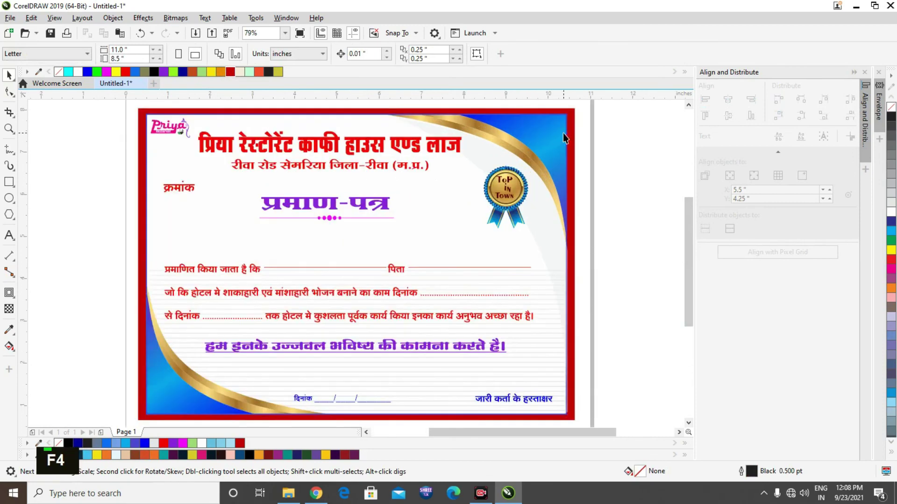
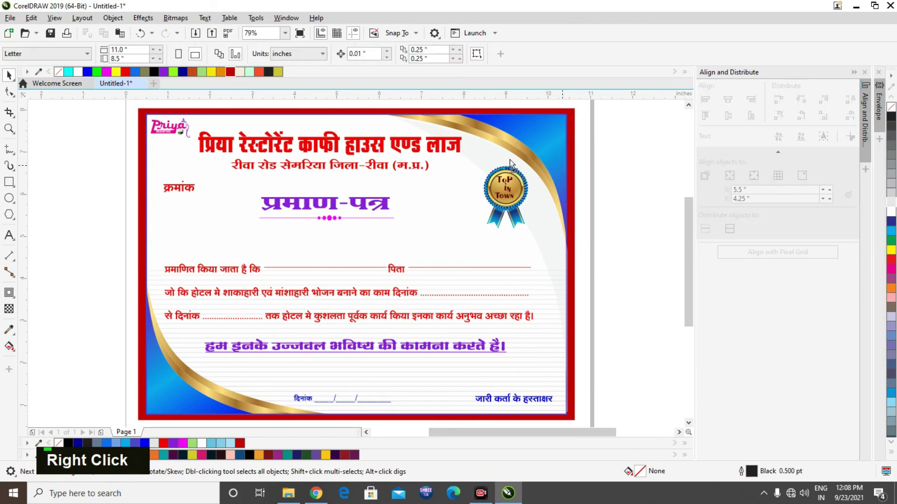
- Give the red frame a 4.0 pt outline in 10% black
key("ctrl+z")
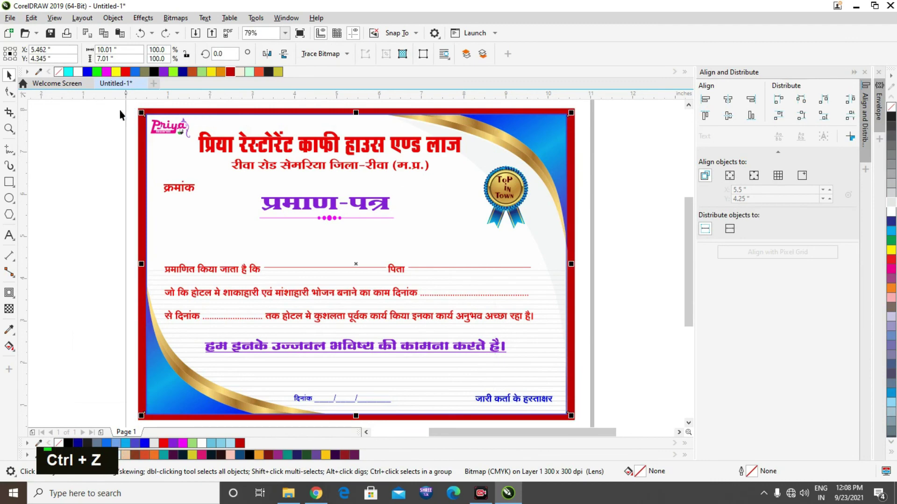
scroll("up", 3)
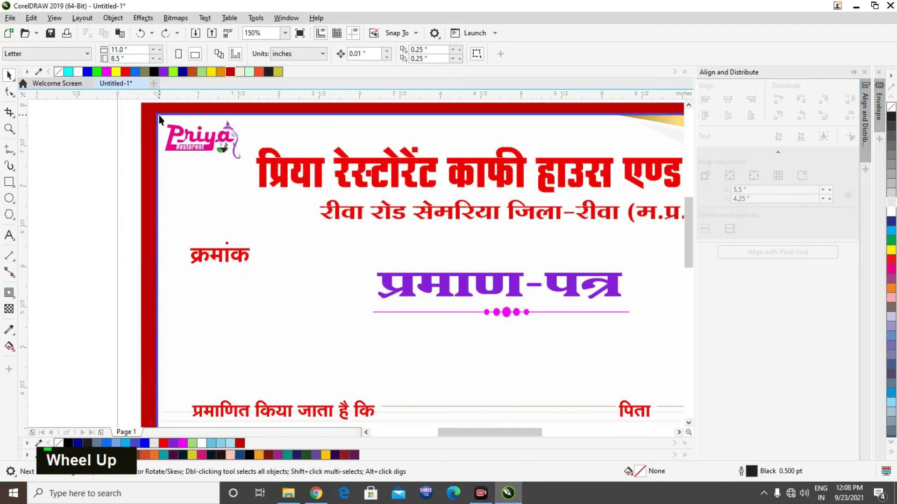
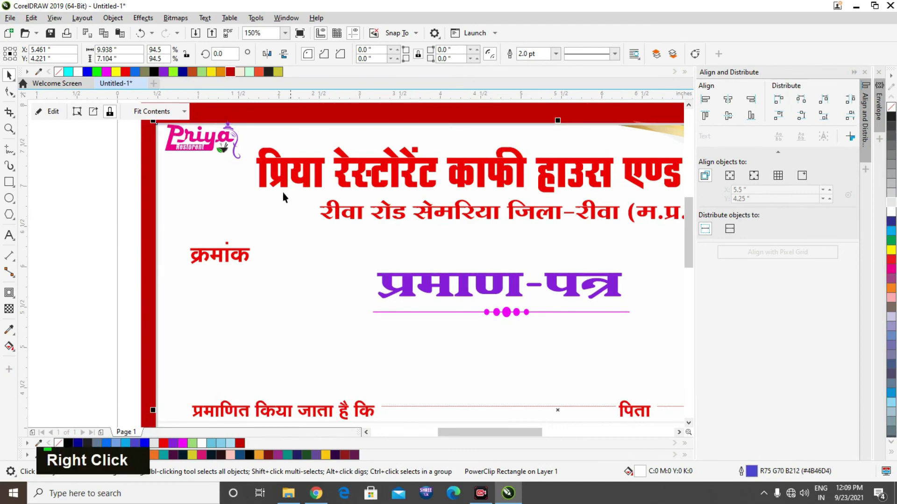
scroll("down", 3)
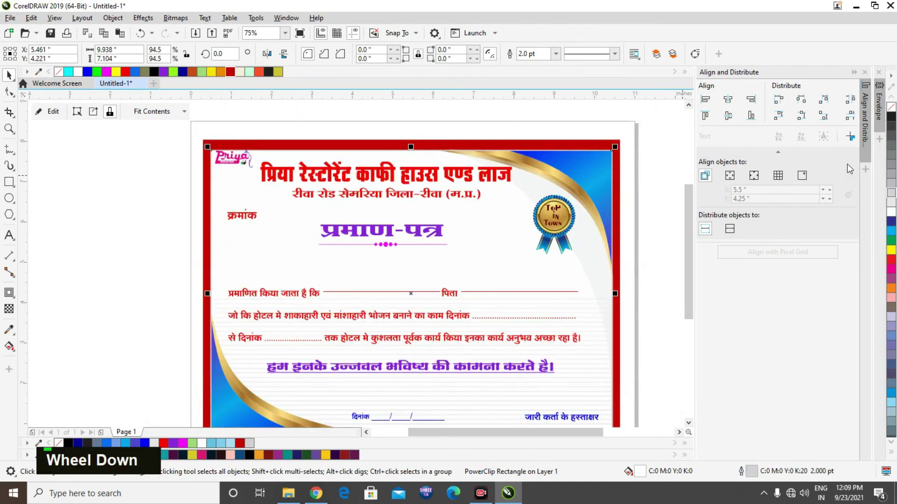
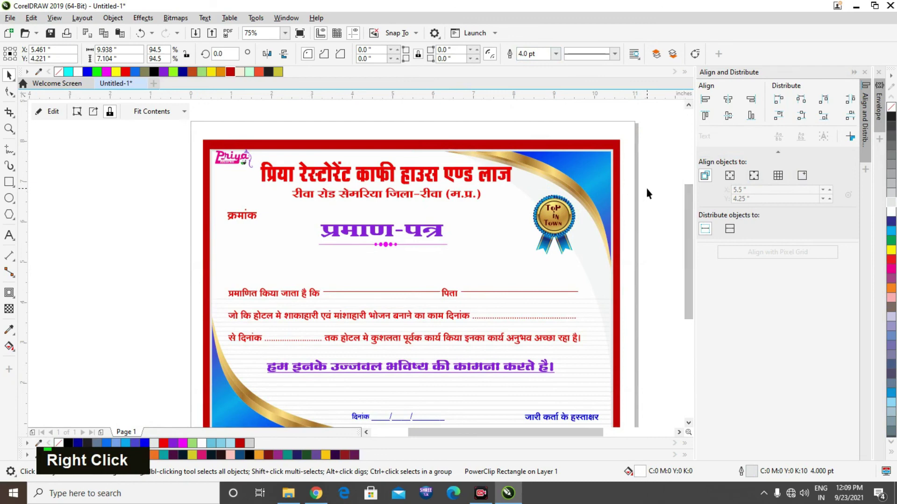
key("F4")
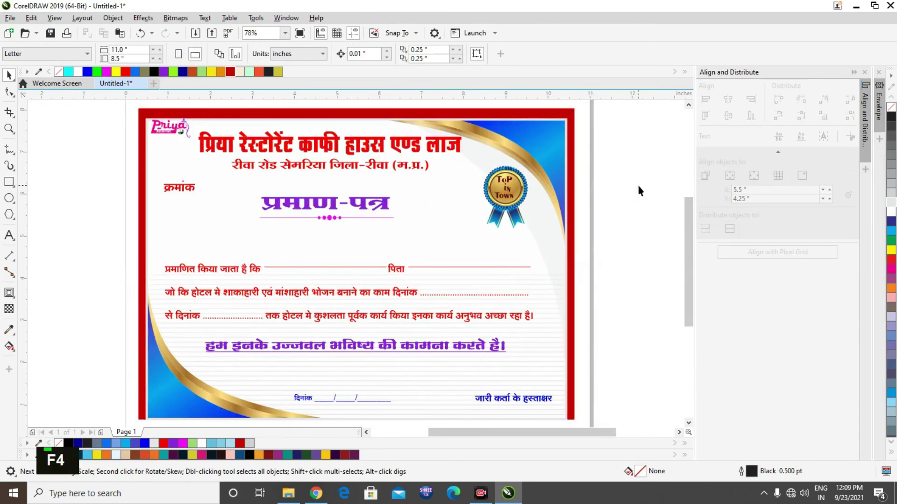
- Deselect and zoom to fit the finished certificate with its grey-lined red border
scroll("down", 3)
scroll("down", 3)
scroll("up", 3)
scroll("down", 3)
key("F4")
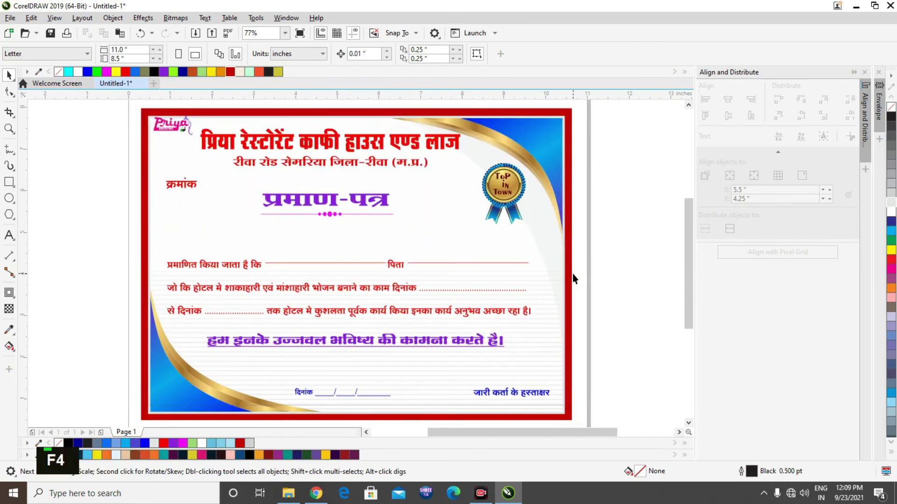